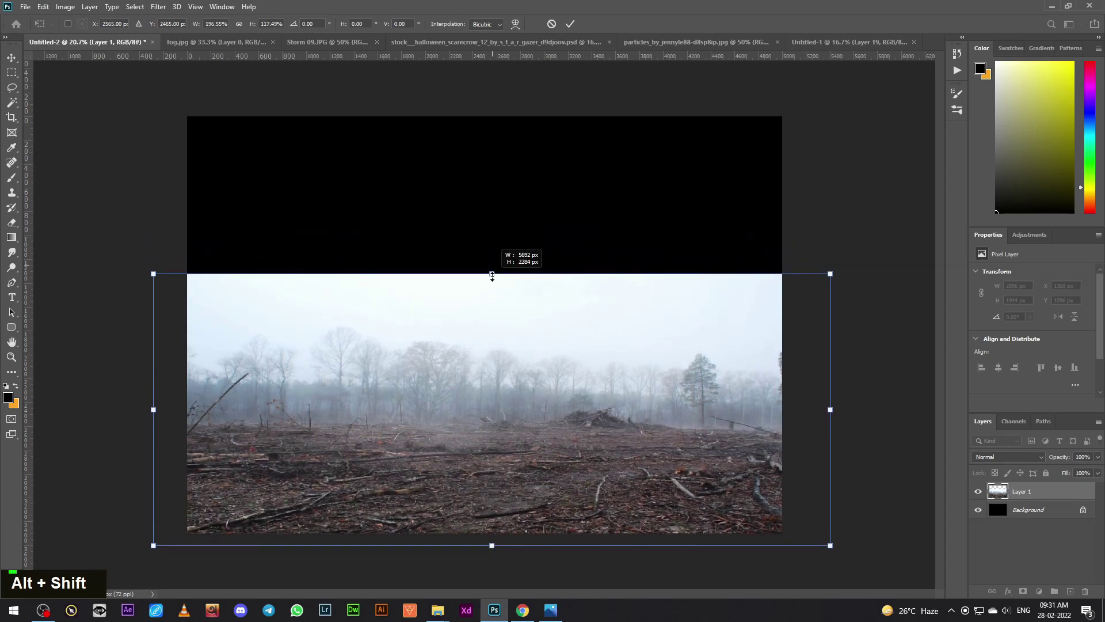
Commit the forest debris photo scaled to fill the lower canvas.
key(Return)
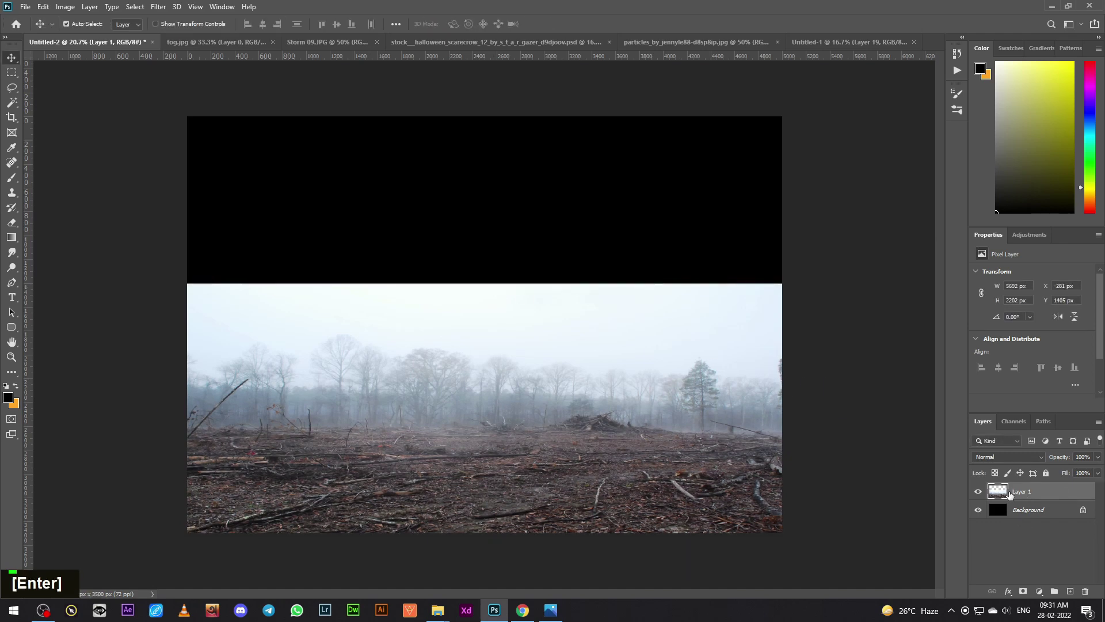
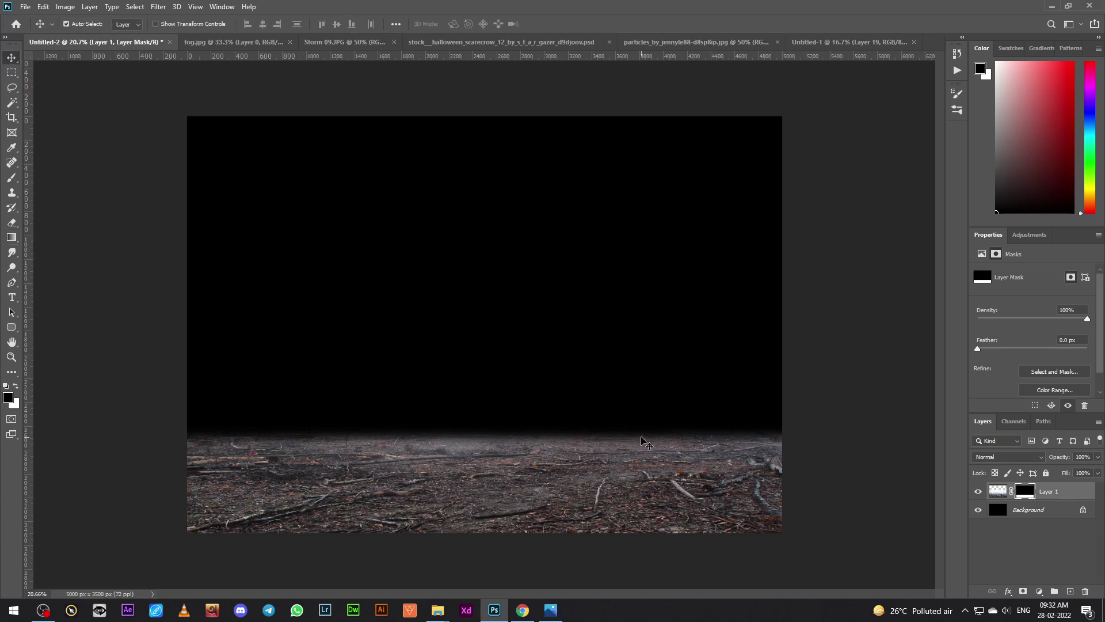
Apply the ground layer's mask and scale the storm sky photo to fill the canvas.
right_click(1028, 497)
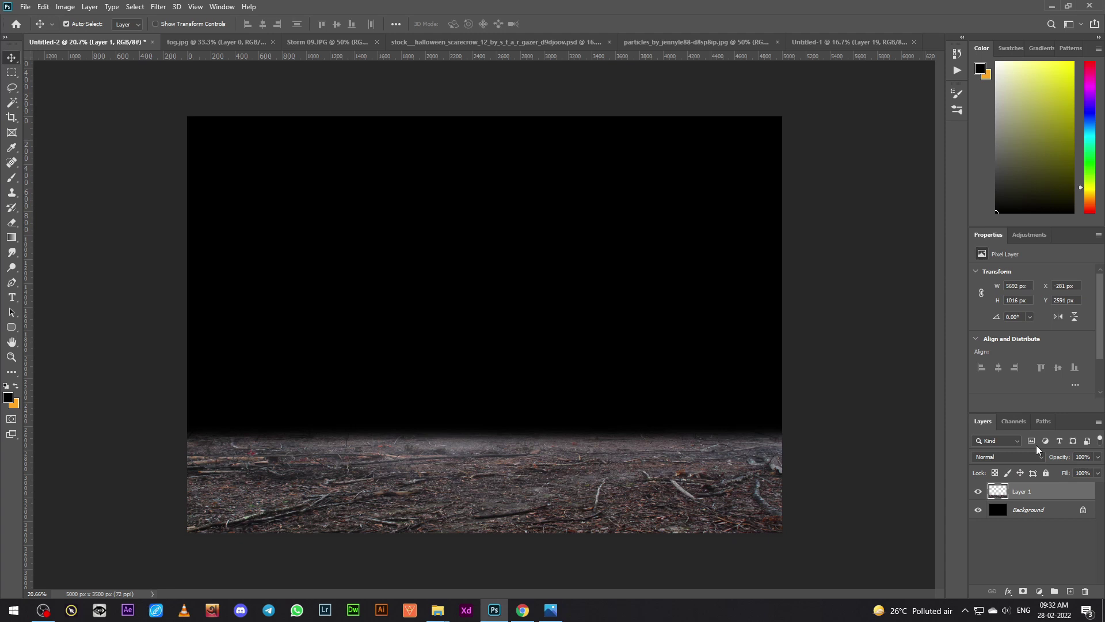
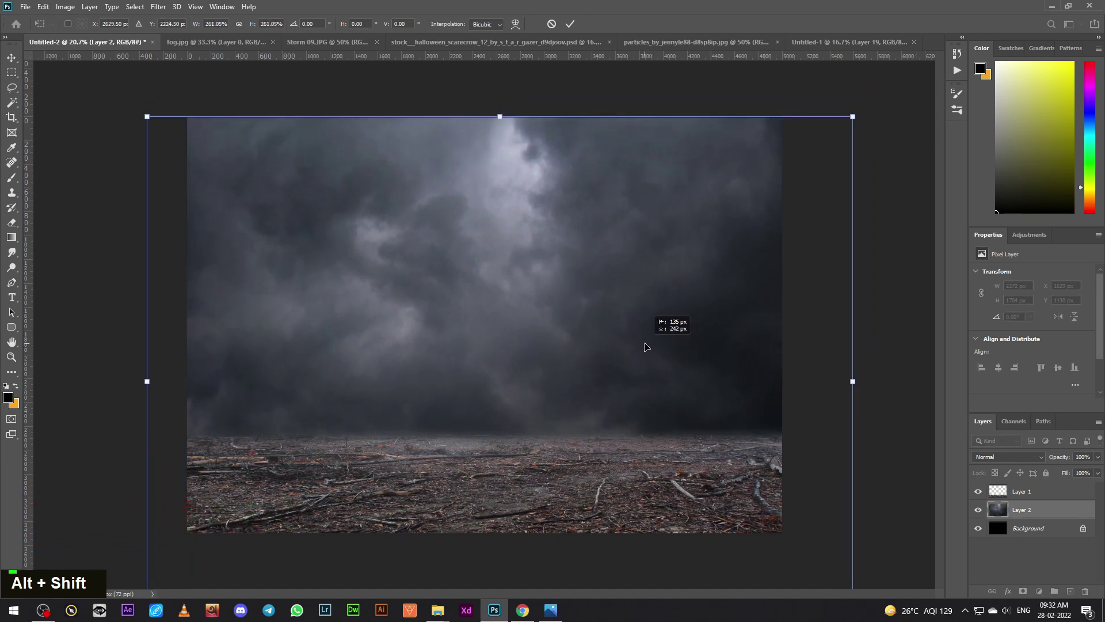
key(Return)
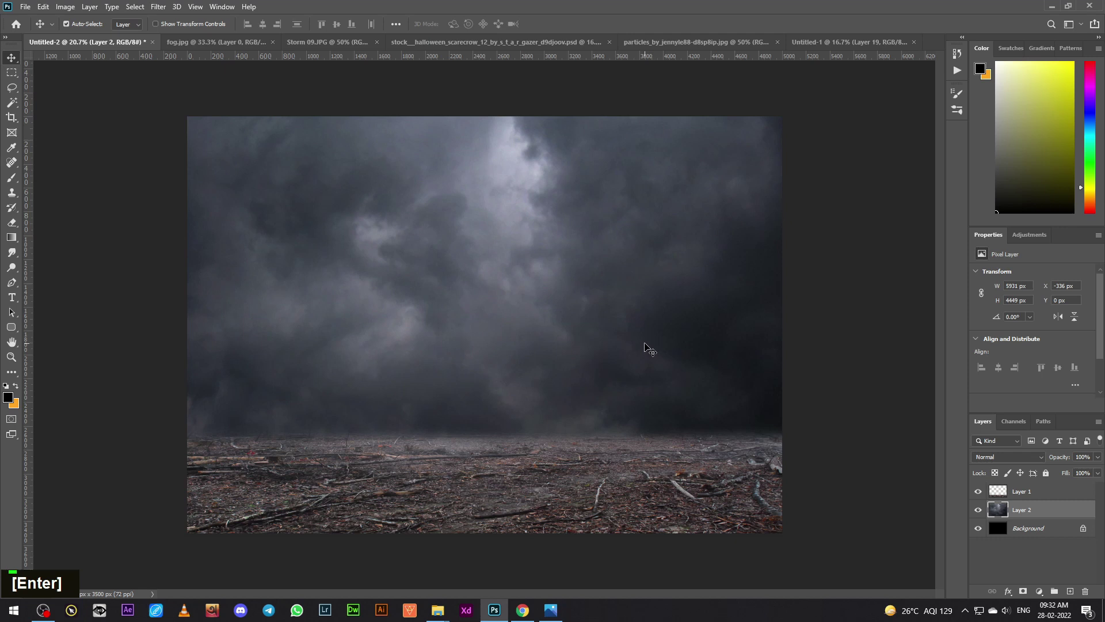
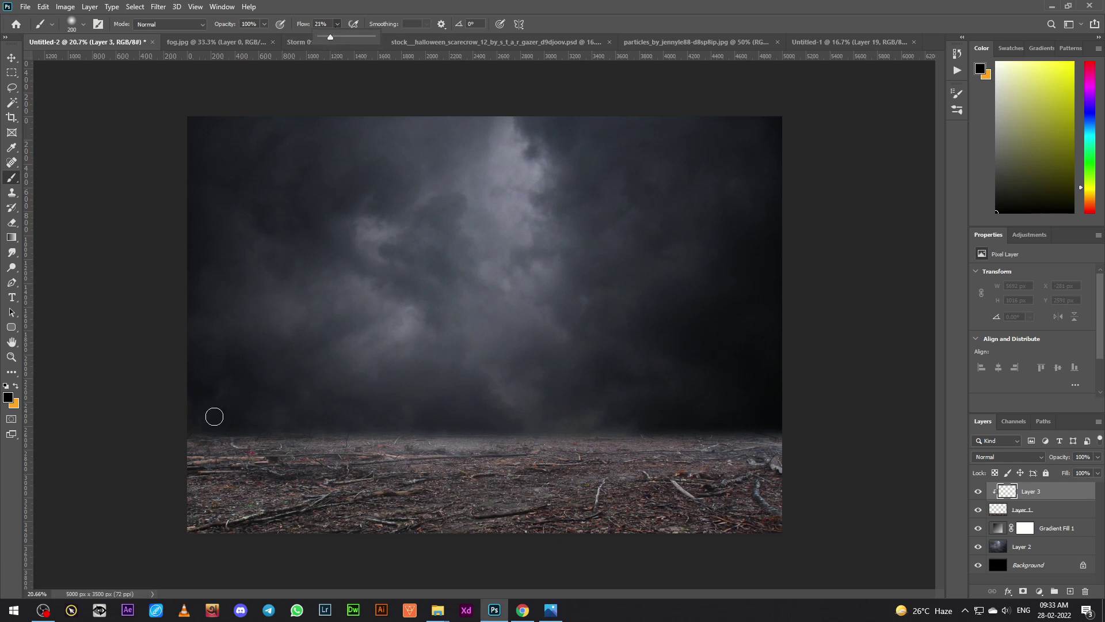
Paint dark horizon haze with a larger soft brush, then add a clipped Brightness/Contrast to the ground layer.
text(]]]]]]]]]]]]])
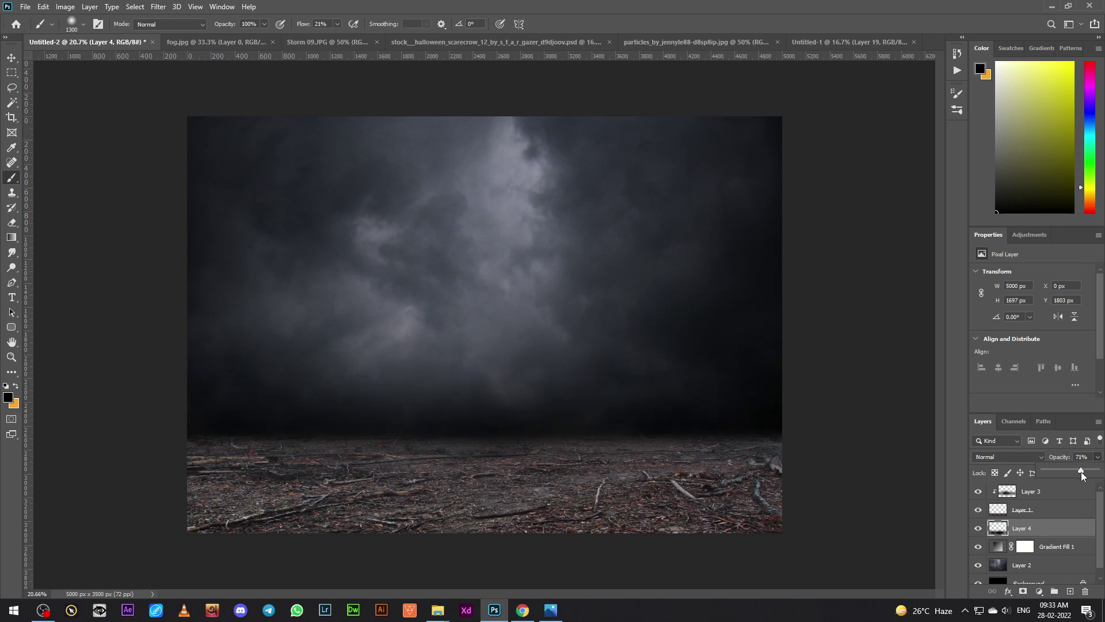
double_click(981, 529)
double_click(981, 496)
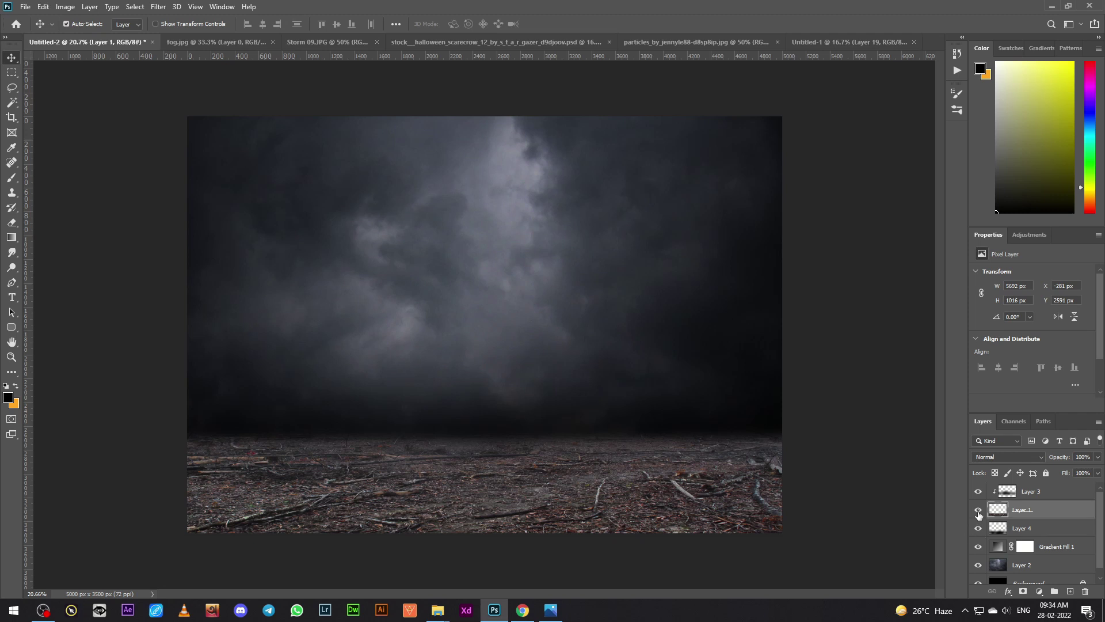
double_click(983, 515)
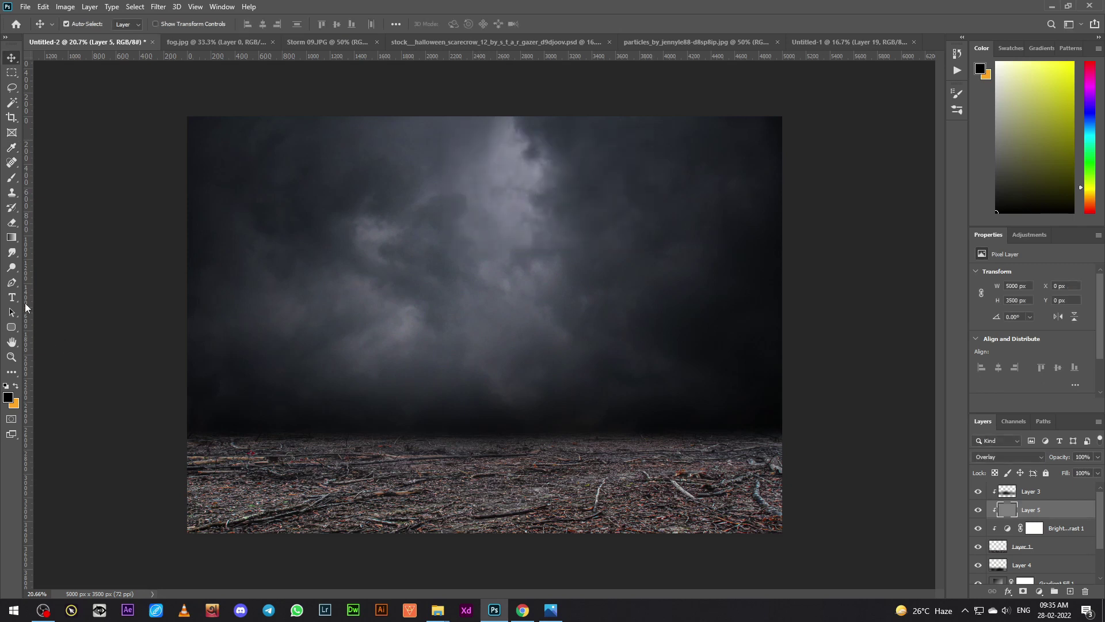
Set the Dodge tool's brush size for lightening the ground on the grey Overlay layer.
right_click(17, 270)
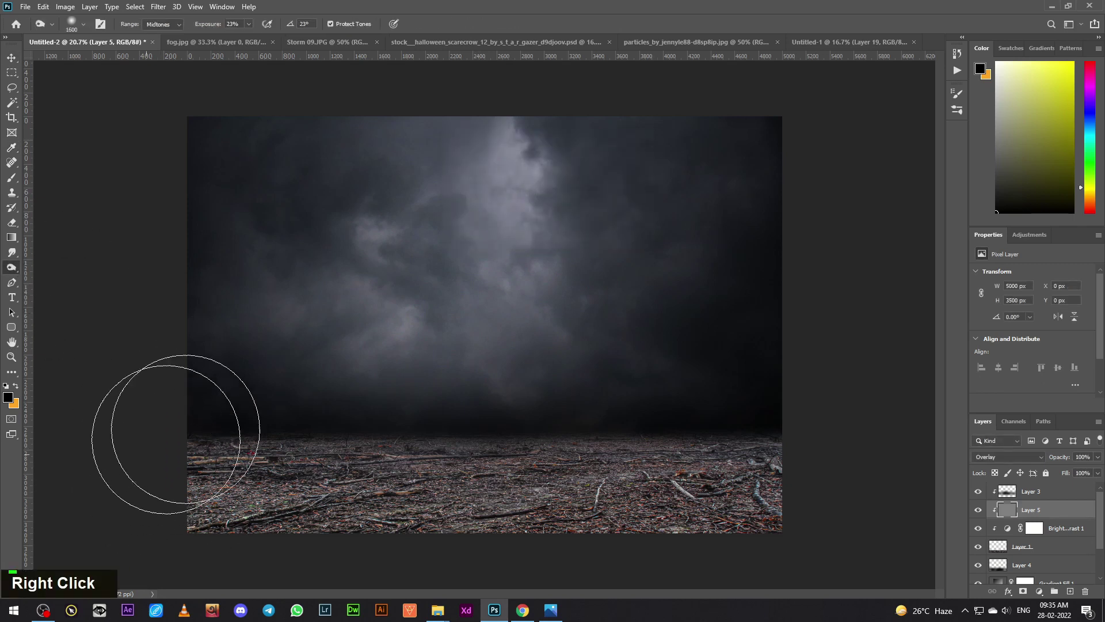
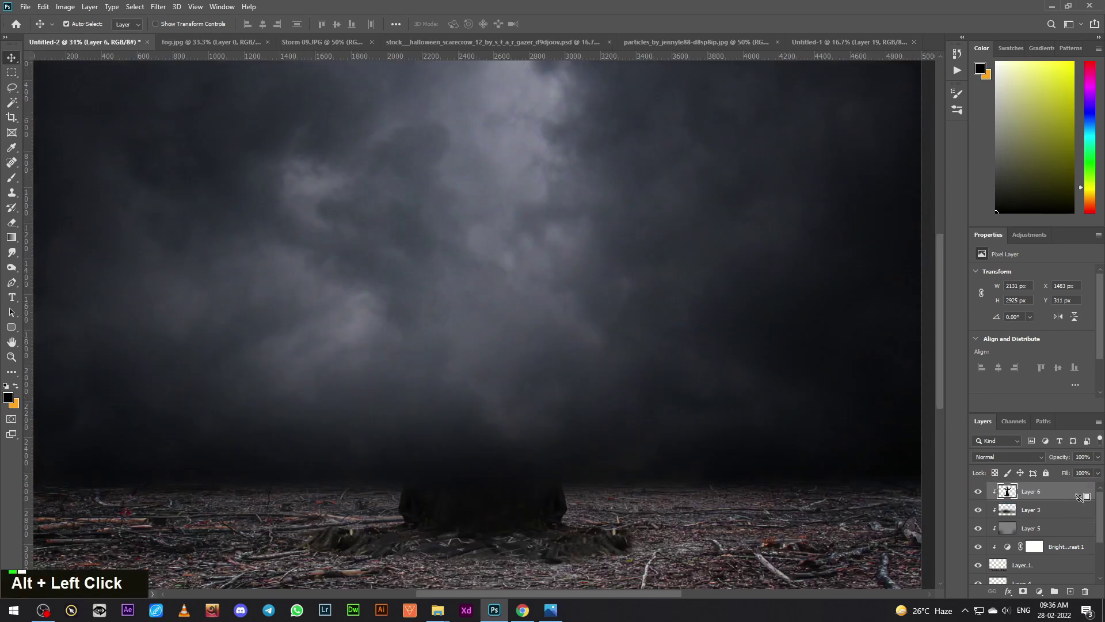
Free Transform the witch to centre and lower her onto the debris, nudging her position.
scroll(down, 3)
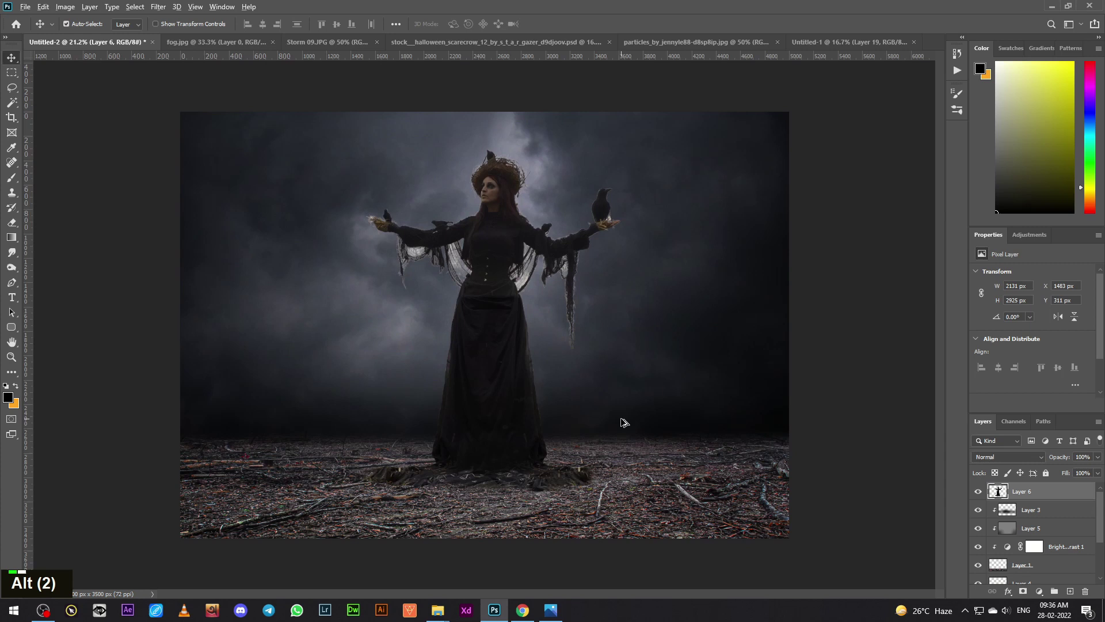
scroll(up, 3)
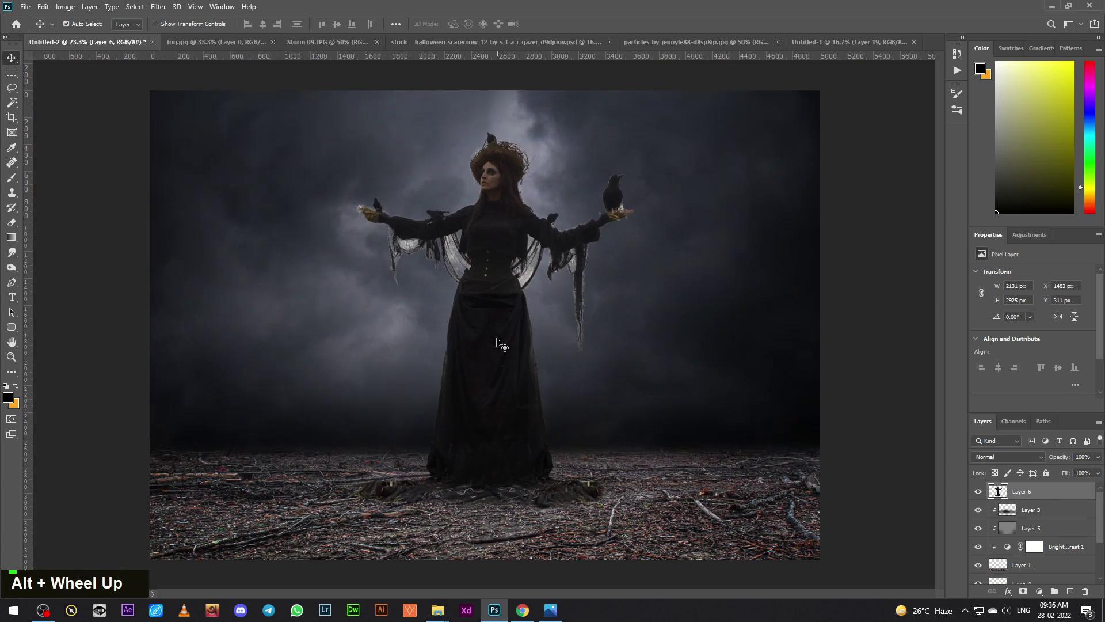
key(ctrl+t)
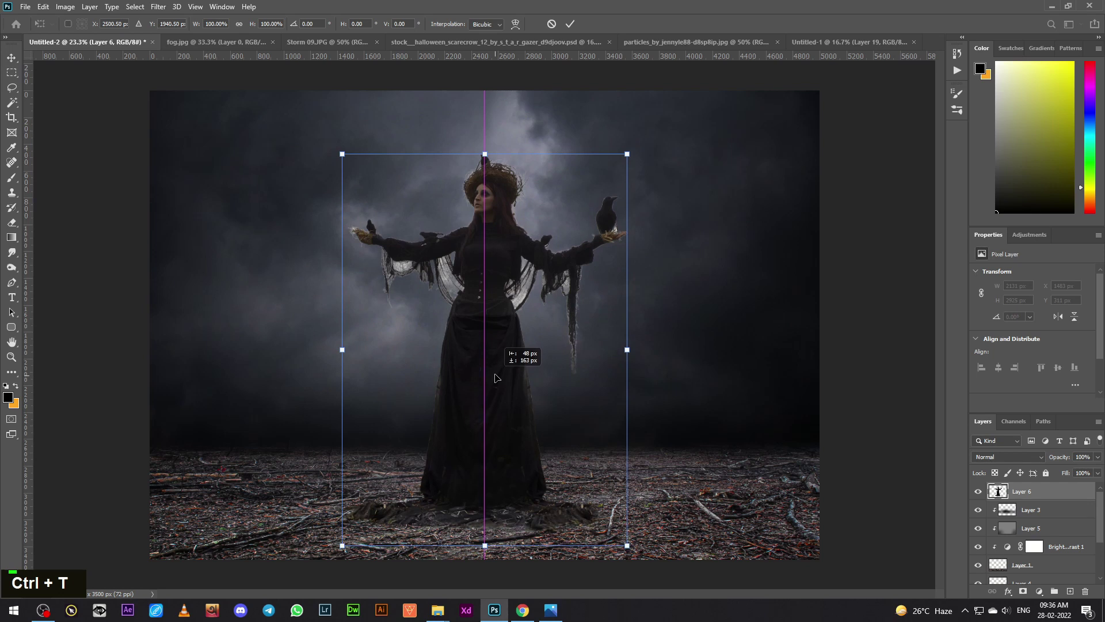
key(Return)
key(Up)
key(Down)
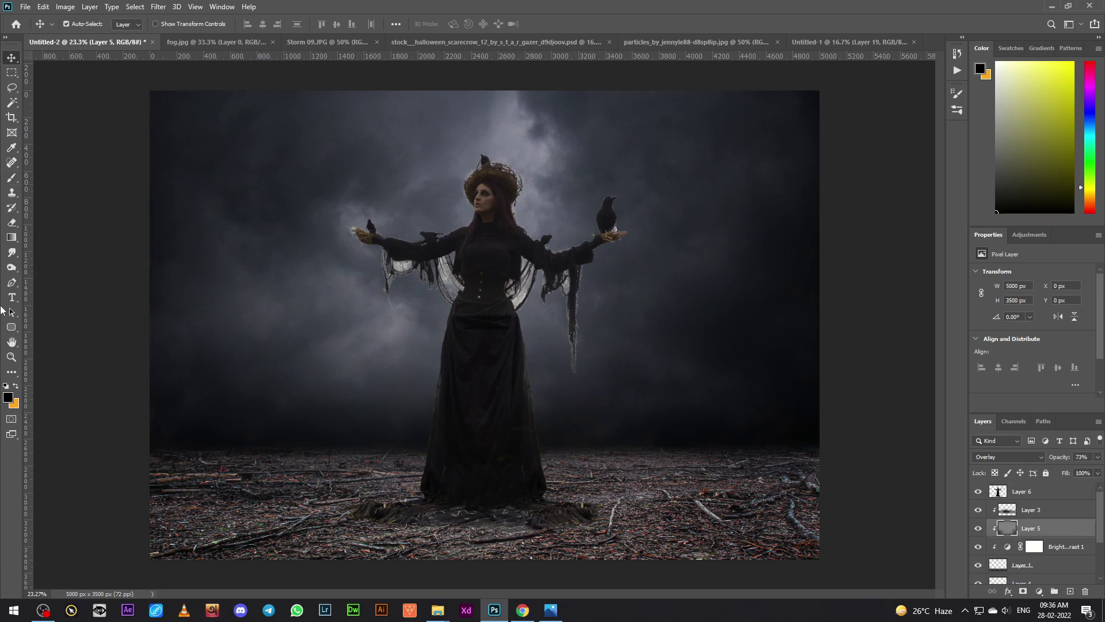
Shrink the Dodge brush and lighten the ground around the witch's feet.
right_click(16, 270)
key([)
key([)
key([)
text([[[[[[[[[[[)
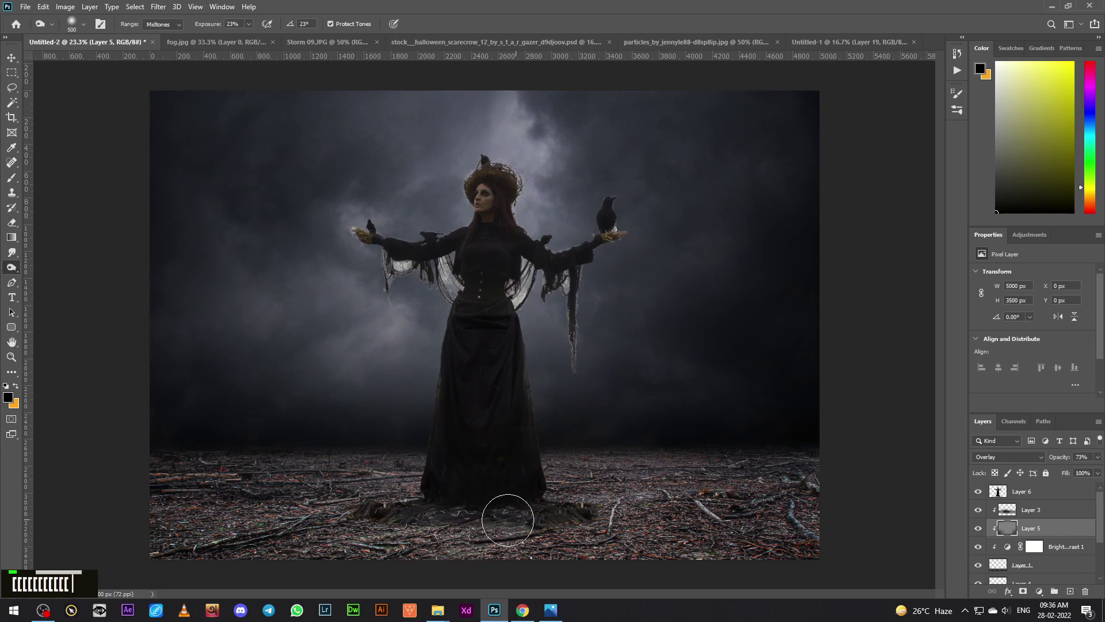
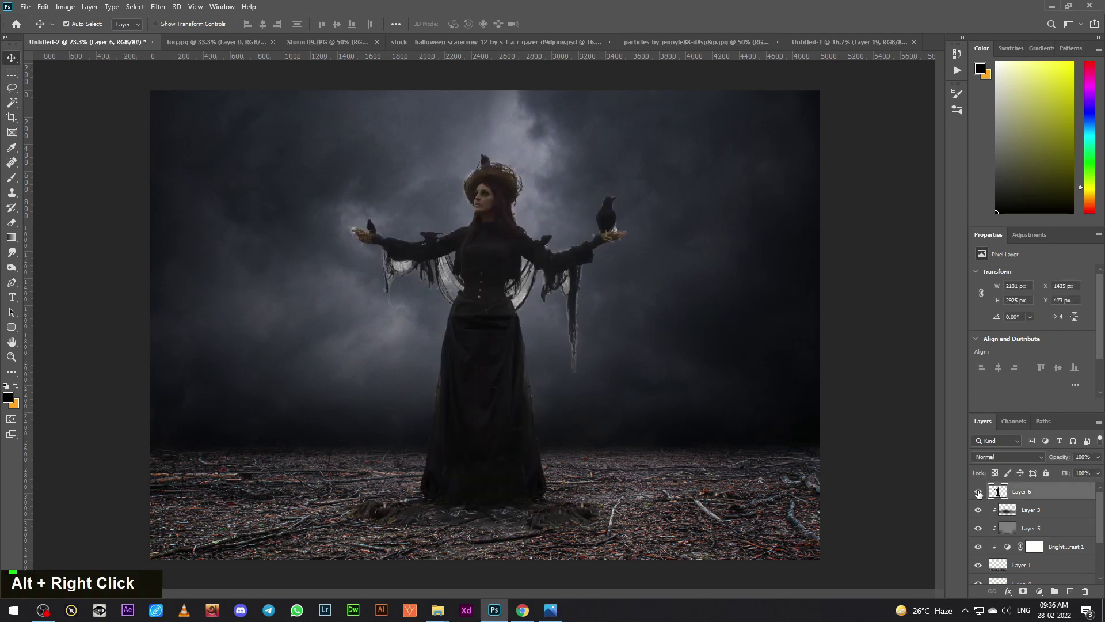
Nudge the witch lower and stretch the white fog layer behind her.
key(Down)
key(Down)
key(Down)
key(Down)
scroll(up, 3)
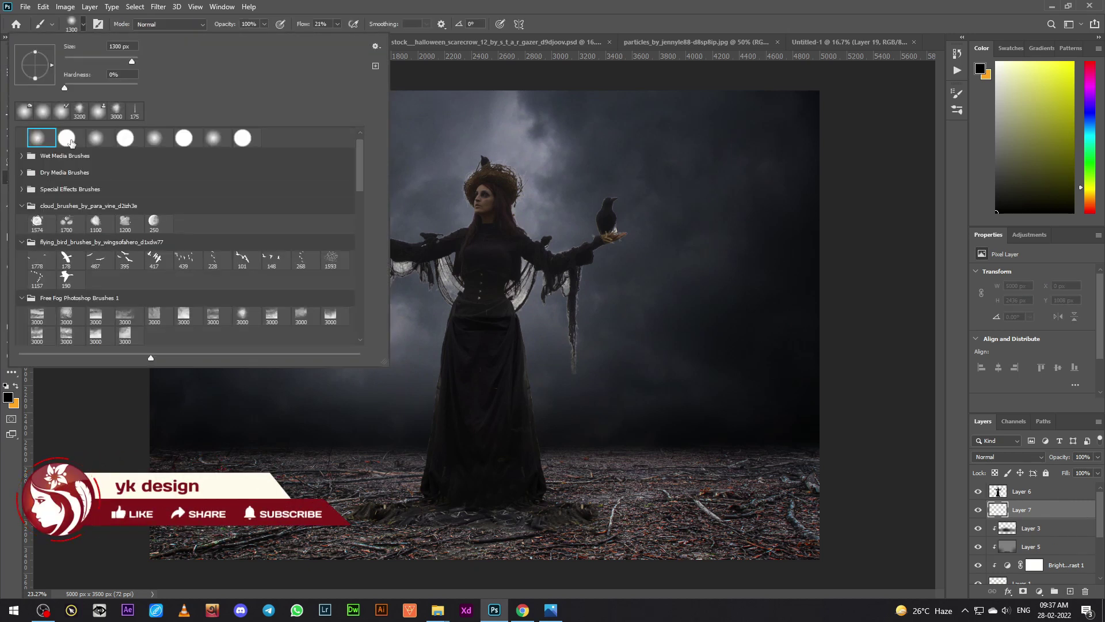
scroll(down, 3)
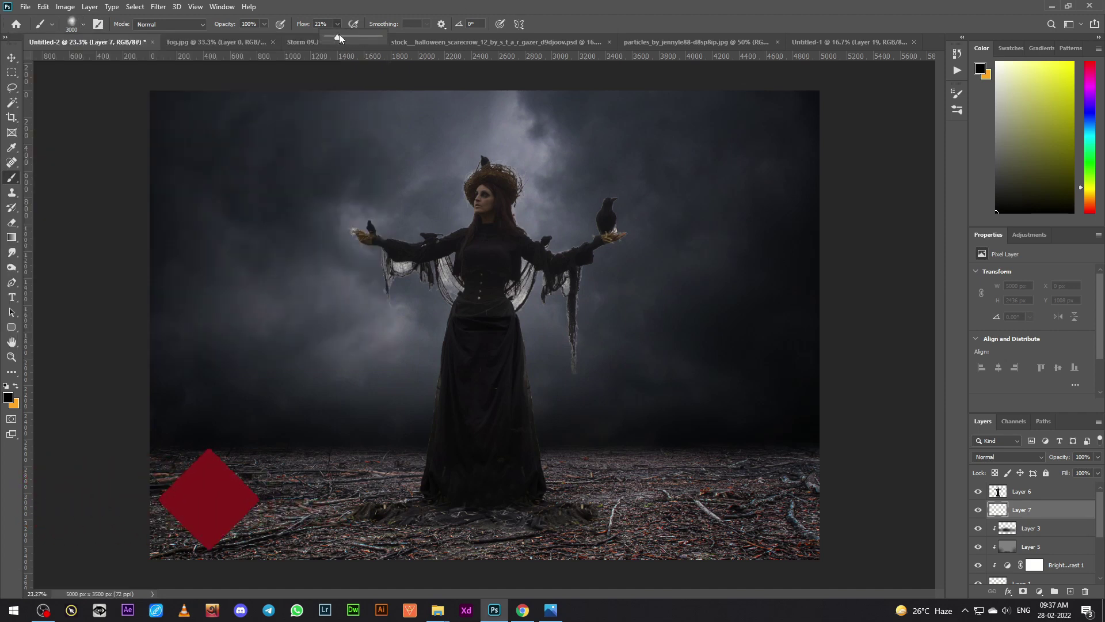
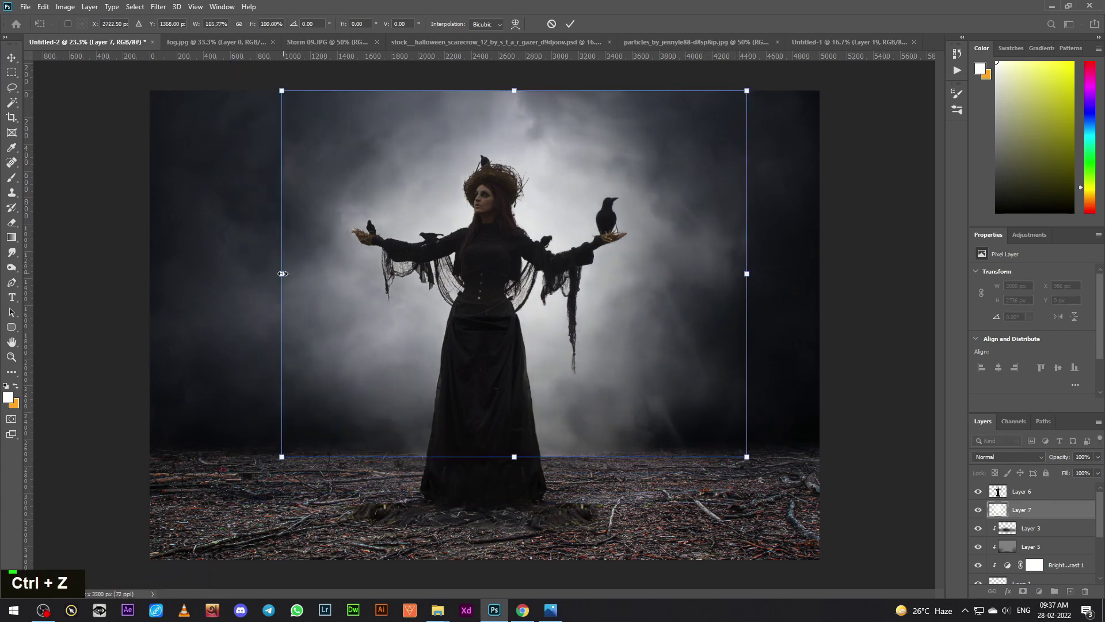
key(Return)
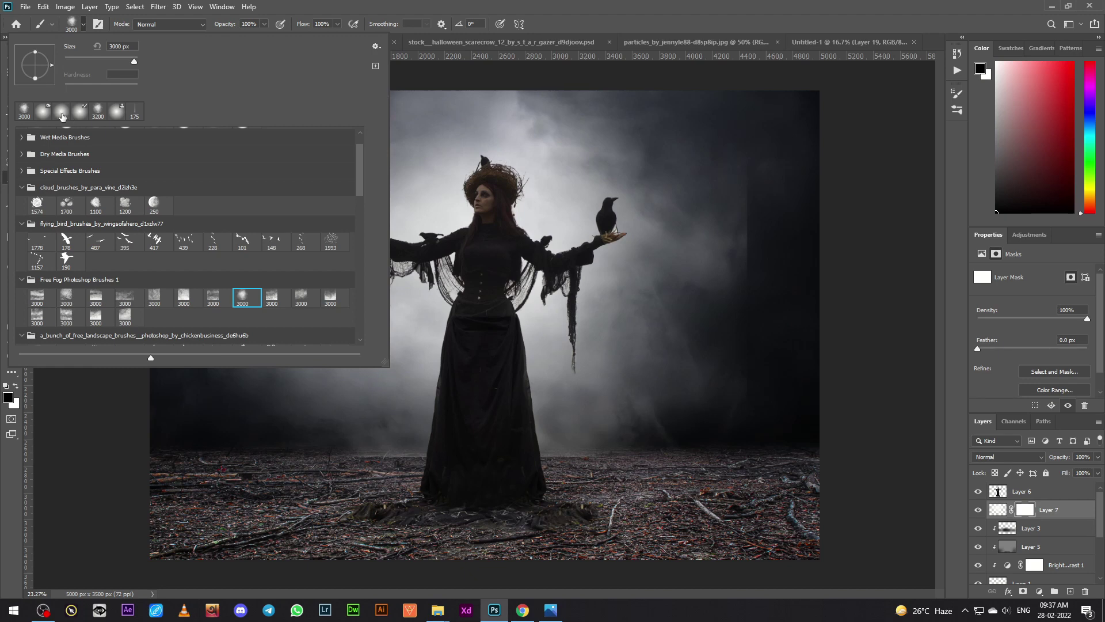
Mask the fog's edges with a soft black brush and ease its opacity to 93%.
double_click(332, 40)
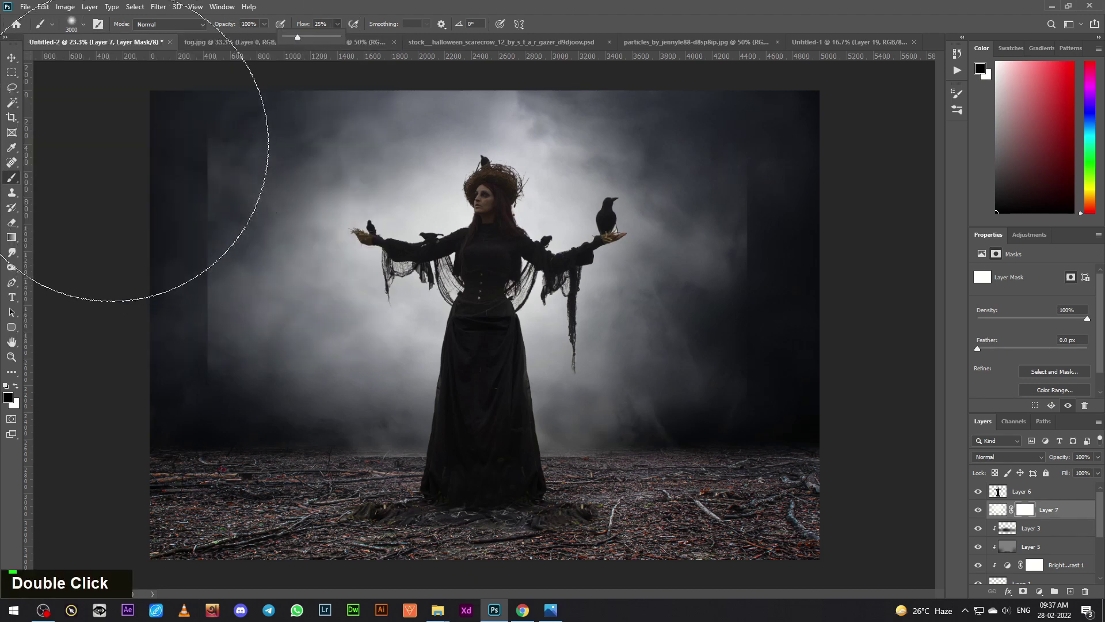
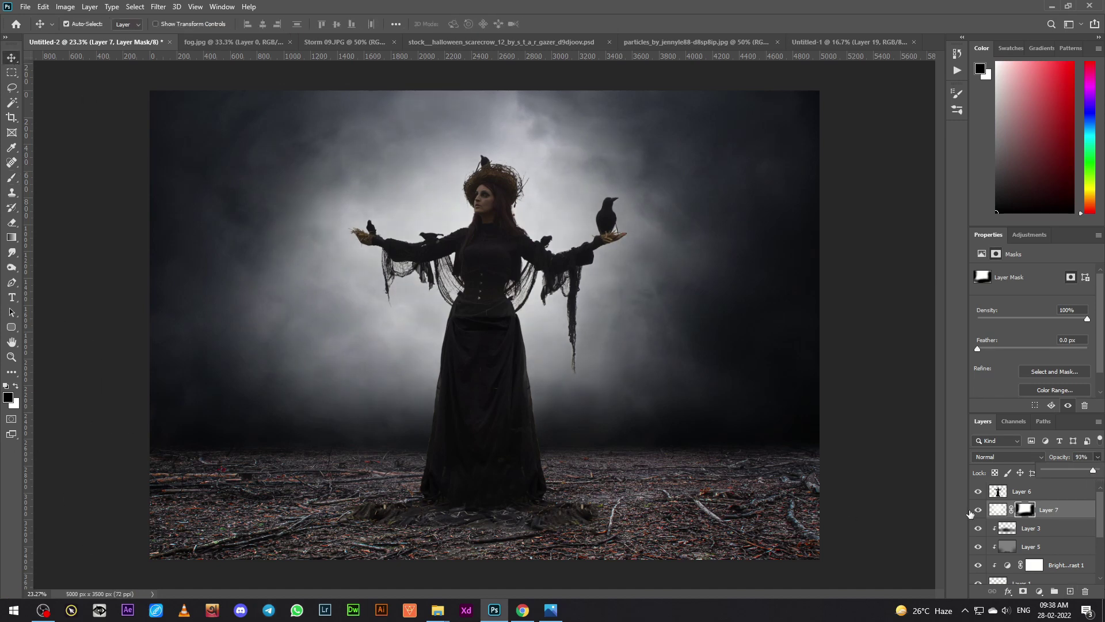
double_click(979, 511)
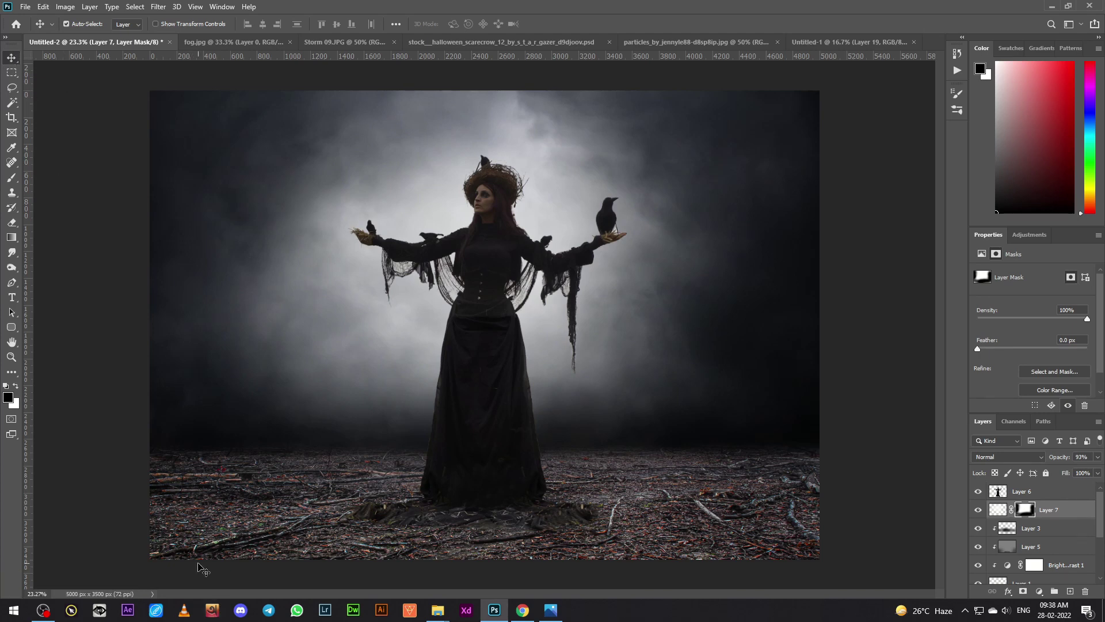
Add a Brightness/Contrast adjustment (59, -14) above Gradient Fill 1 to soften the sky.
scroll(down, 3)
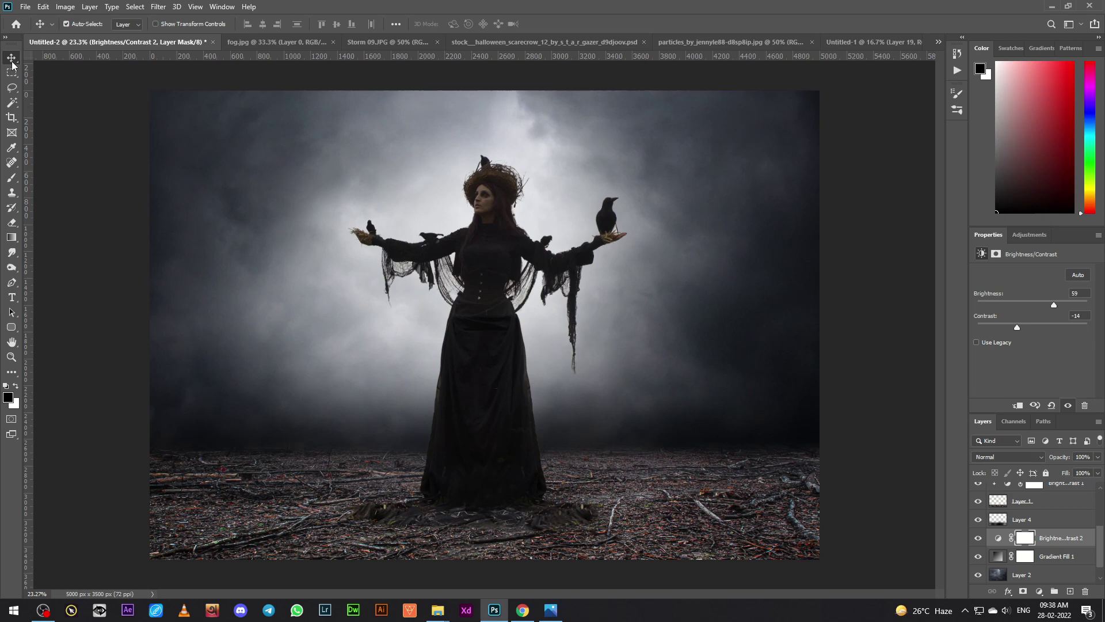
scroll(up, 3)
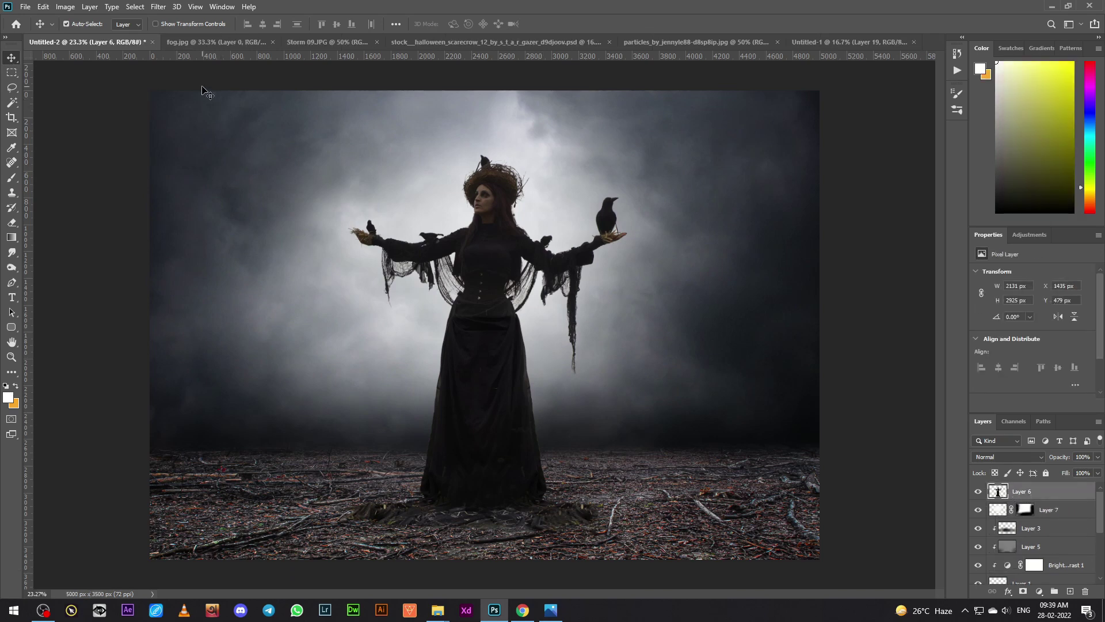
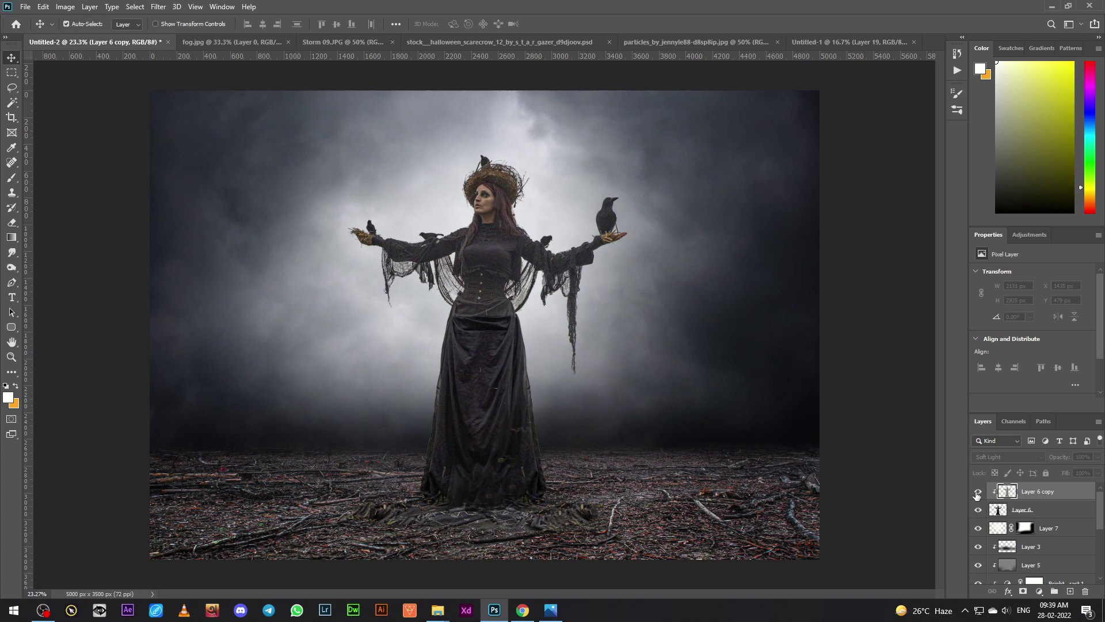
Dodge extra light onto the witch on Overlay Layer 8 and set its opacity to 82%.
double_click(1096, 474)
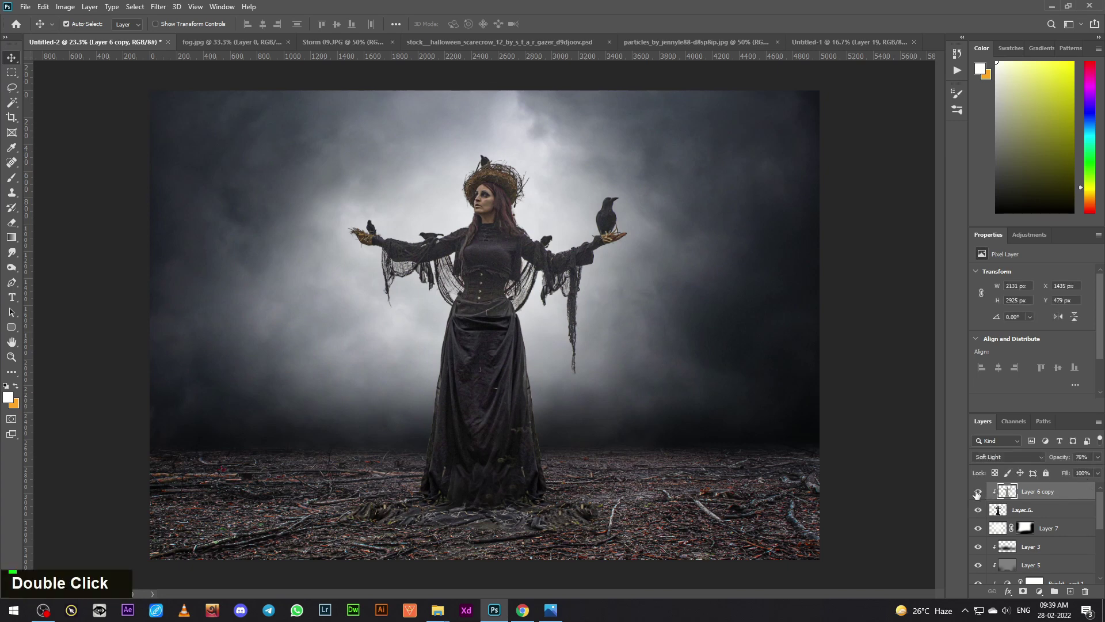
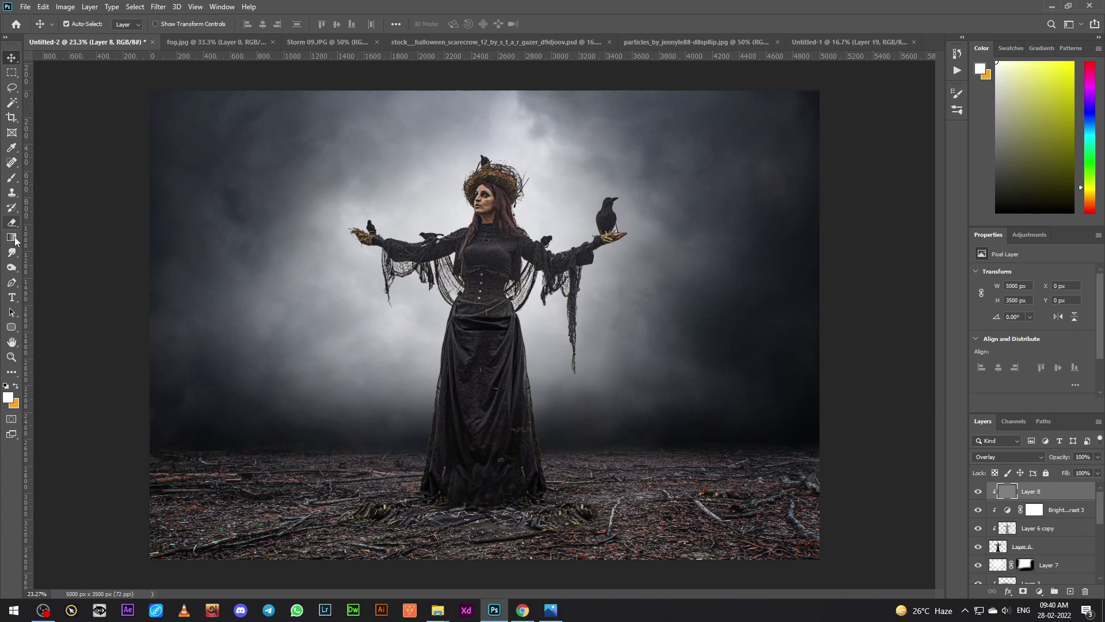
right_click(10, 274)
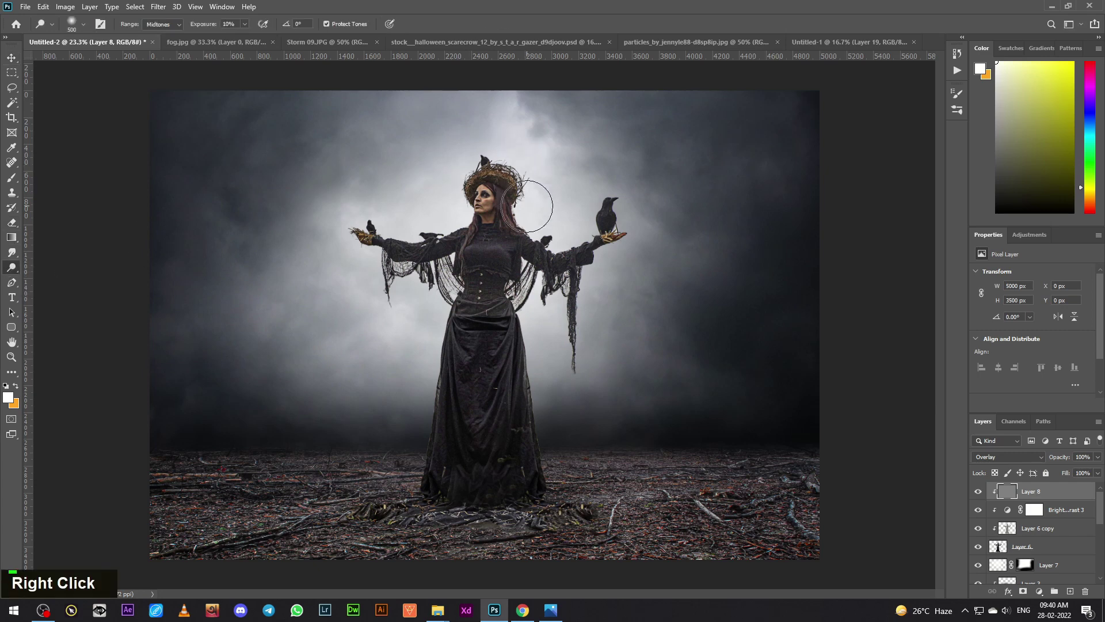
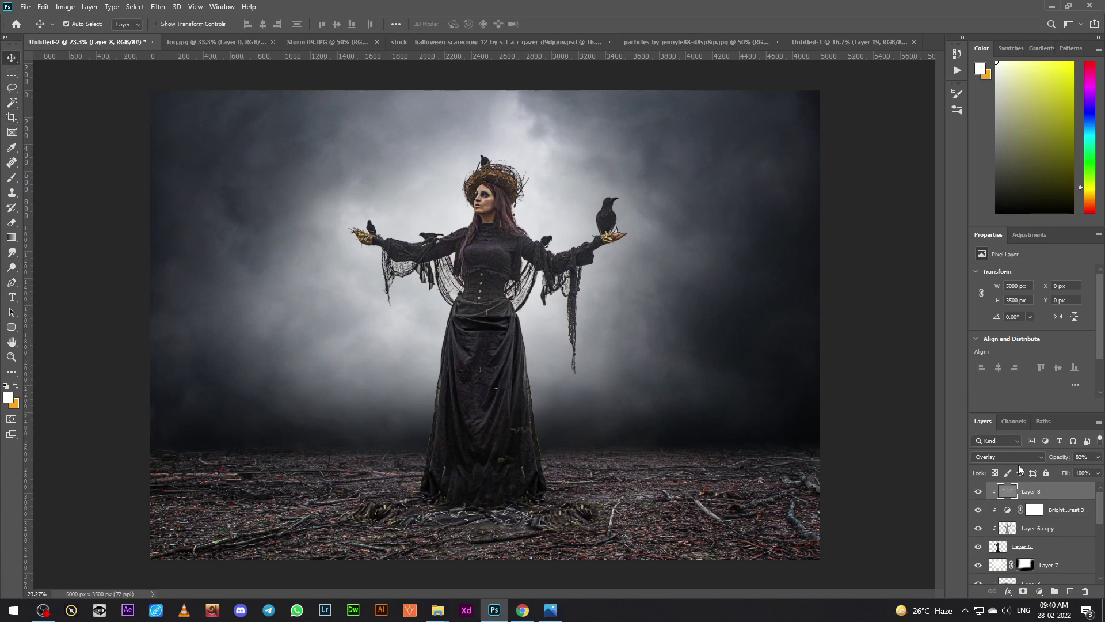
Select the witch layers and open layer options to merge them.
click(1060, 544)
right_click(1066, 547)
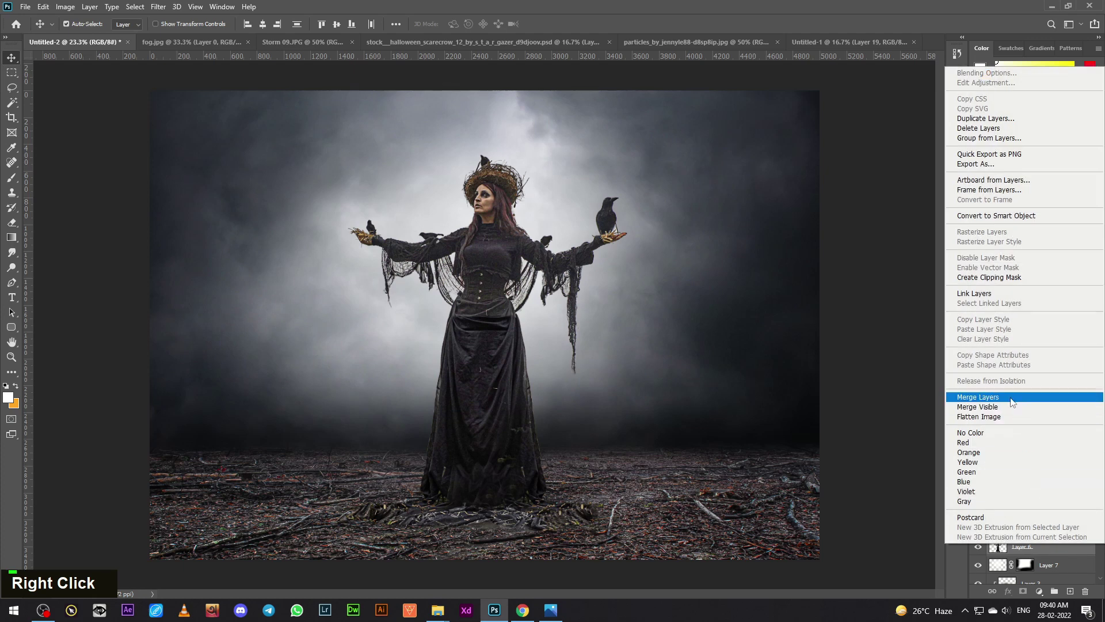
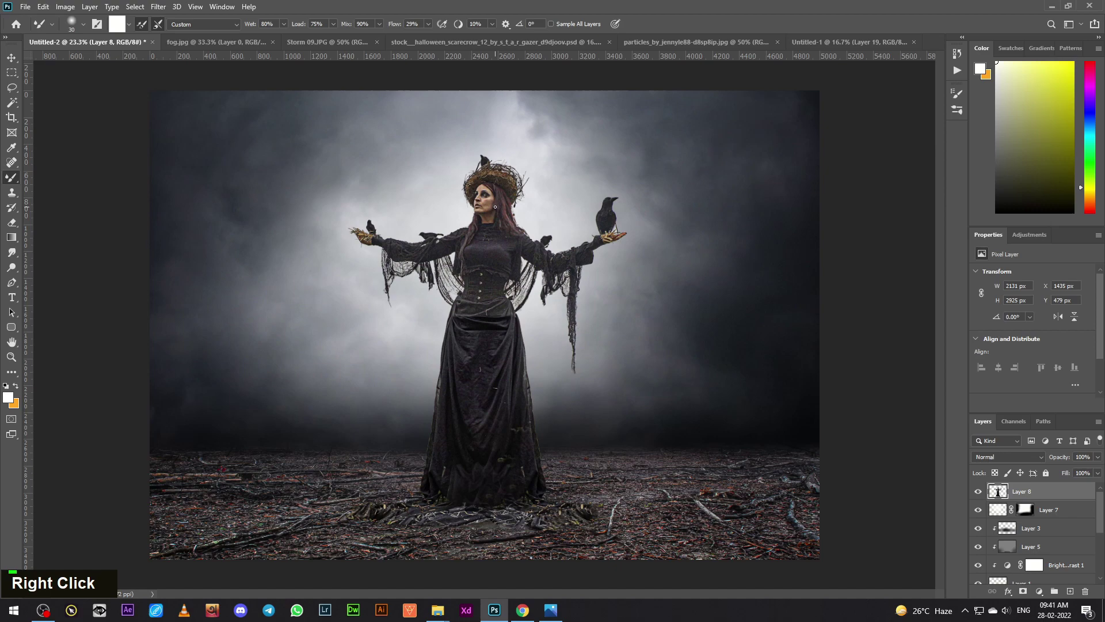
Zoom in close on the merged witch's face.
key(ctrl+=)
key(ctrl+=)
key(ctrl+=)
key(ctrl+=)
key(space)
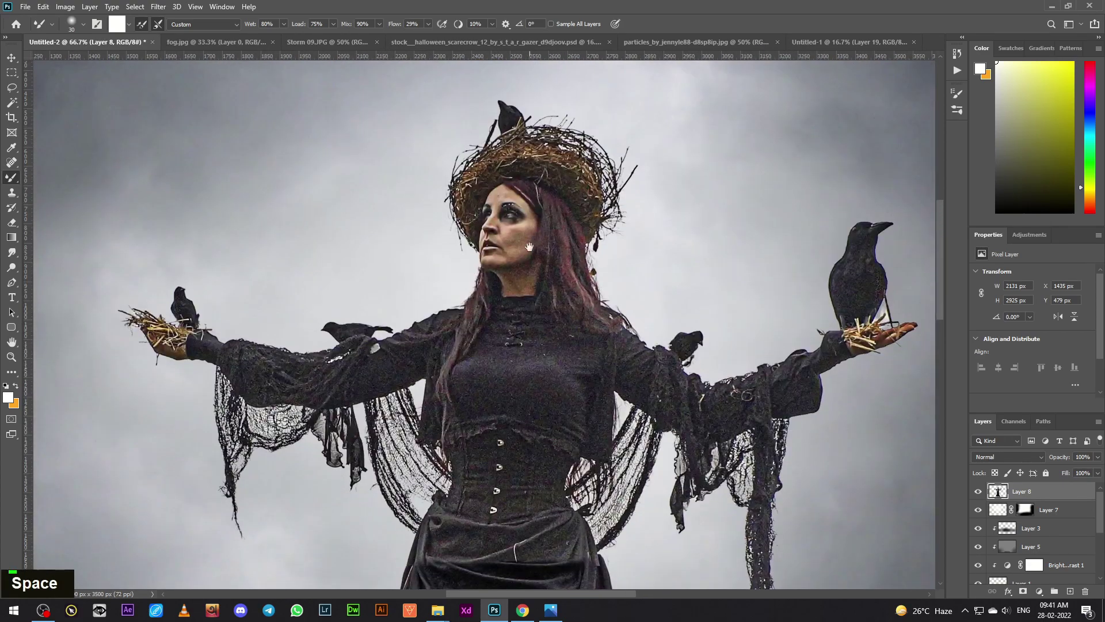
key(ctrl+=)
key(ctrl+=)
key(space)
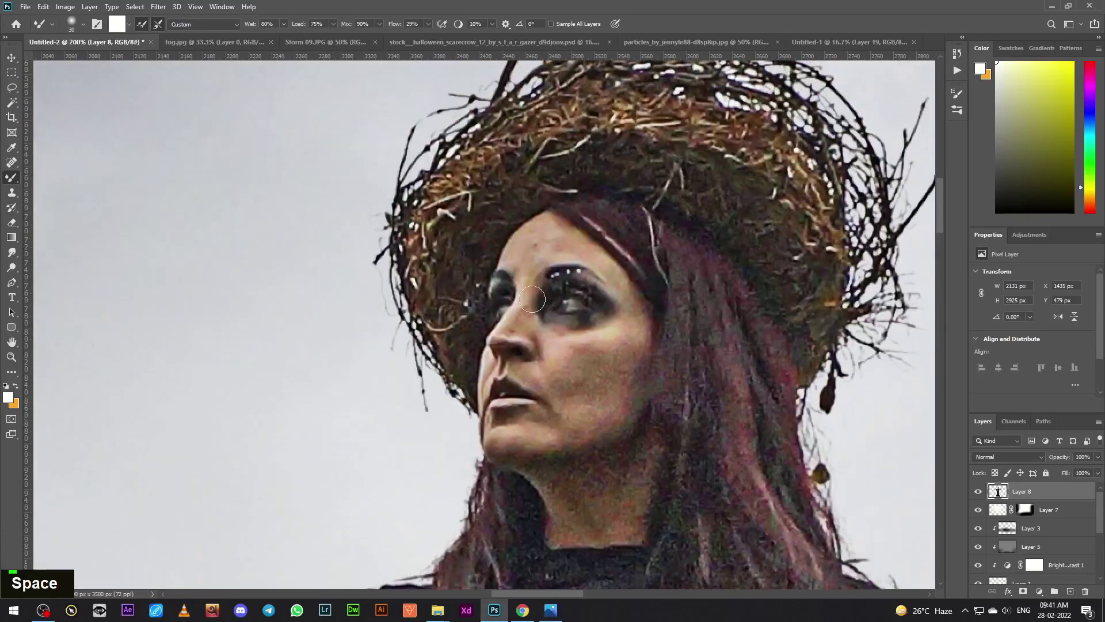
Smooth the face and neck skin with the Mixer Brush, then zoom back out.
text(]][[[][)
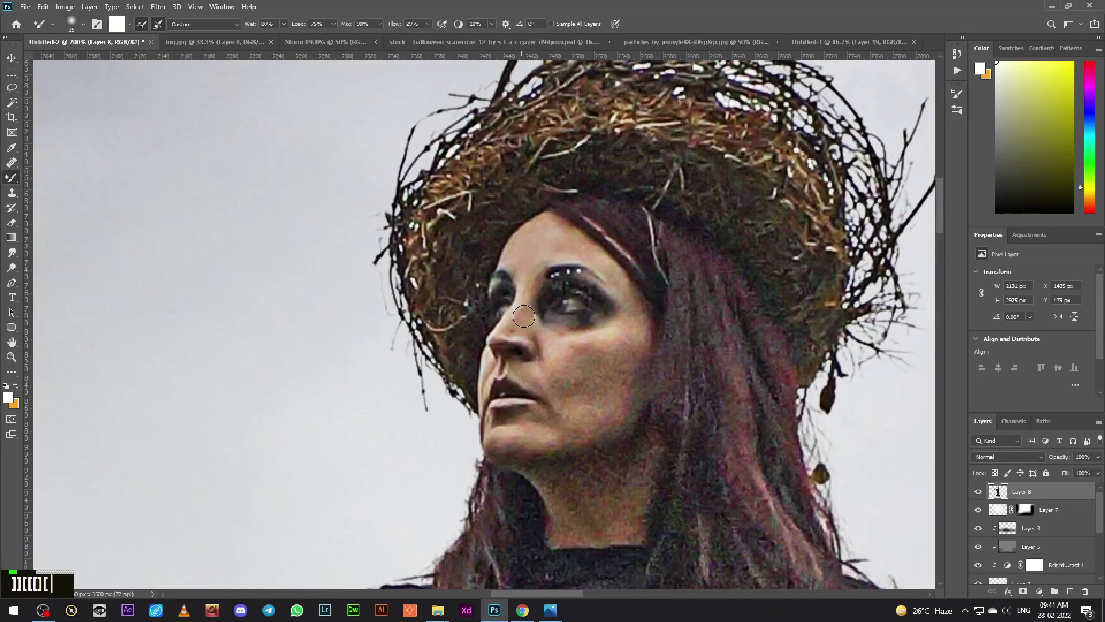
text([)
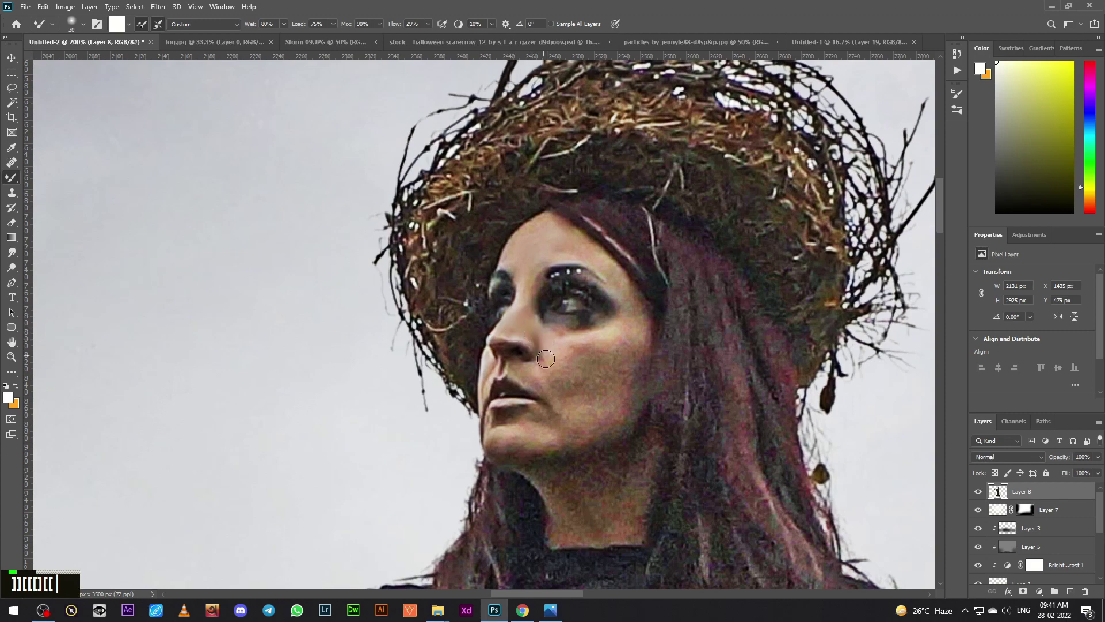
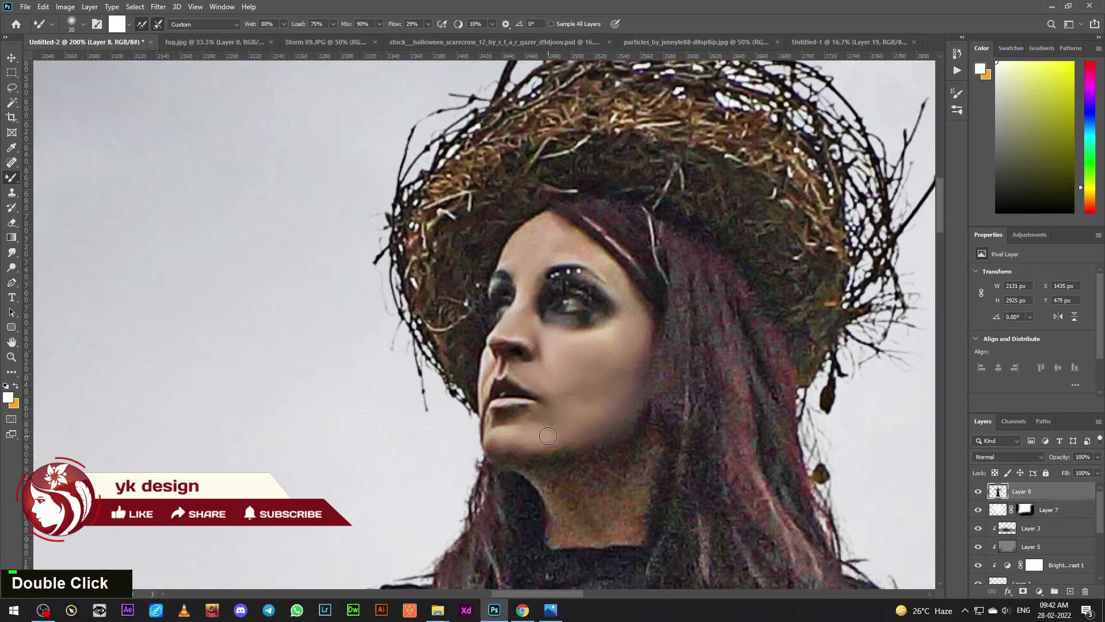
key(])
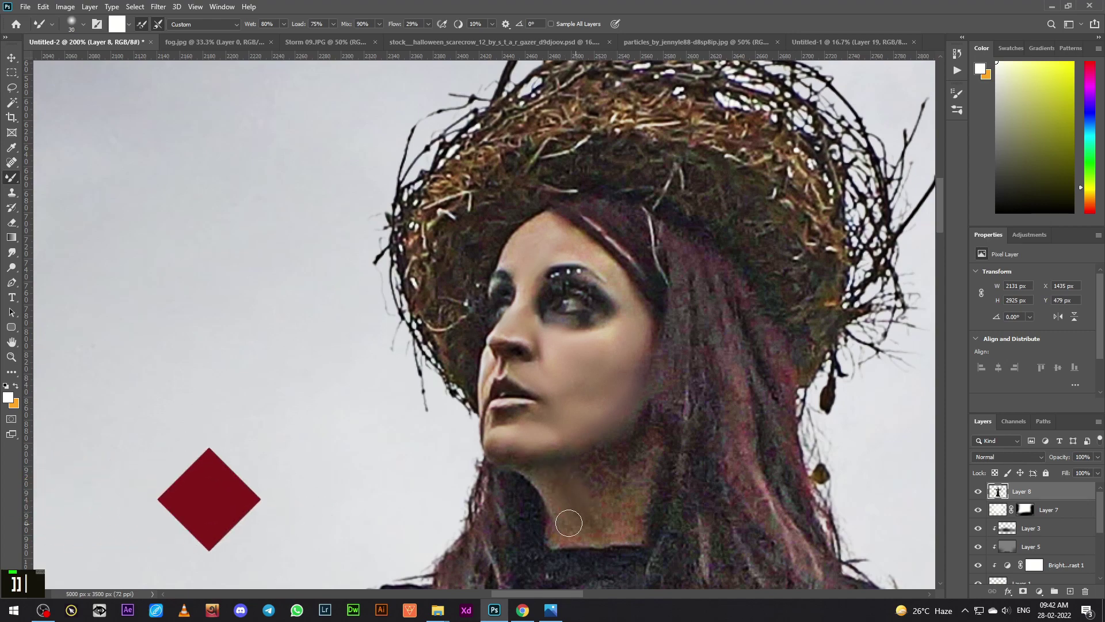
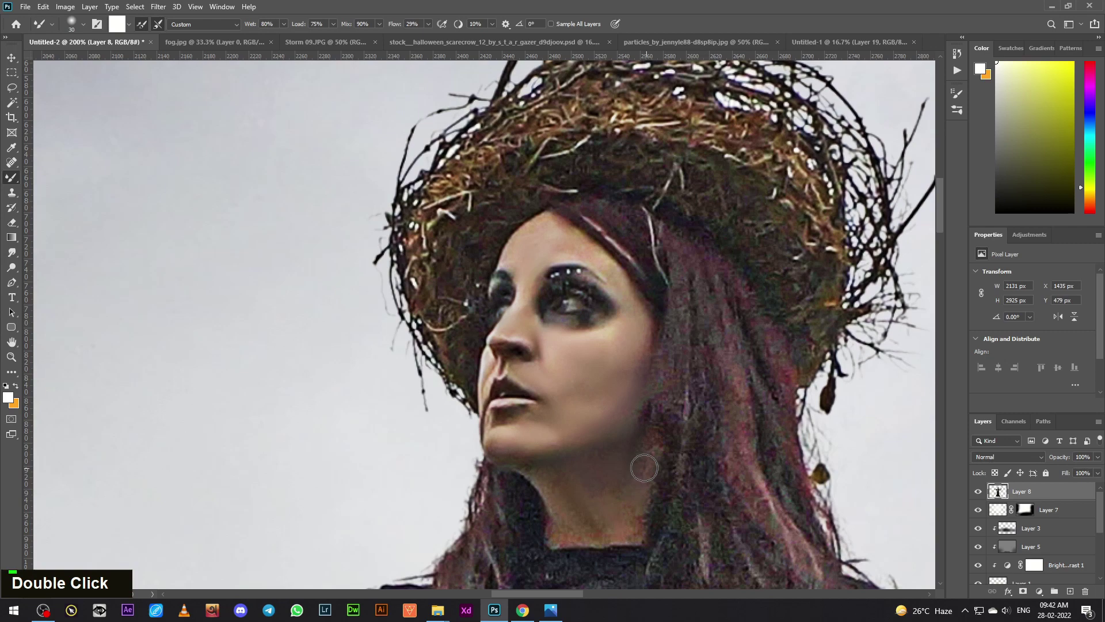
key(ctrl+-)
key(ctrl+-)
key(ctrl+-)
key(ctrl+-)
key(ctrl+-)
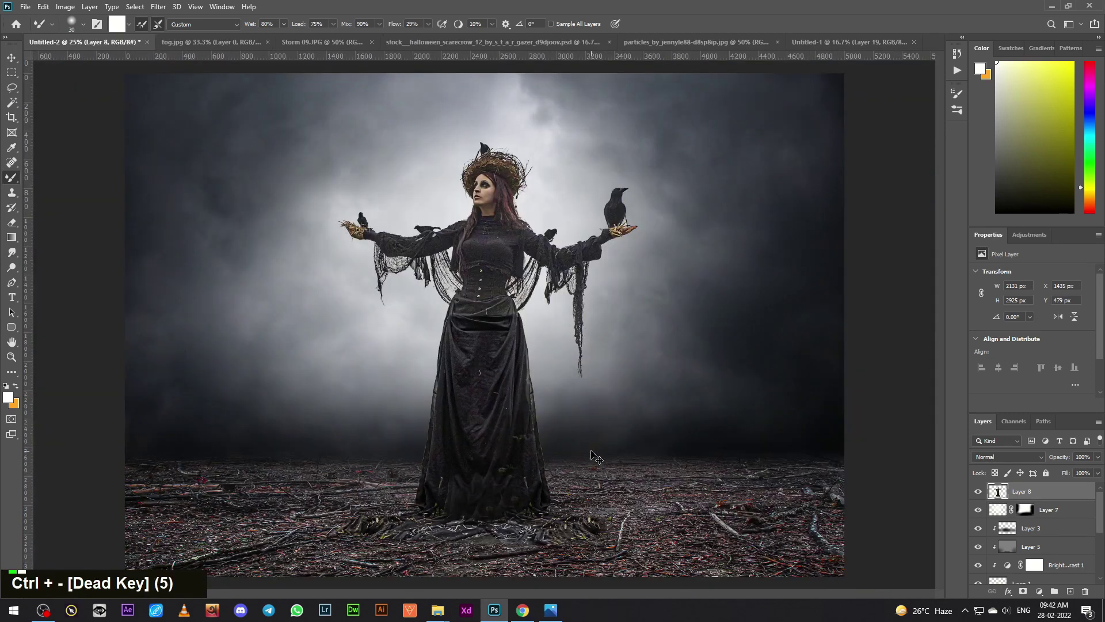
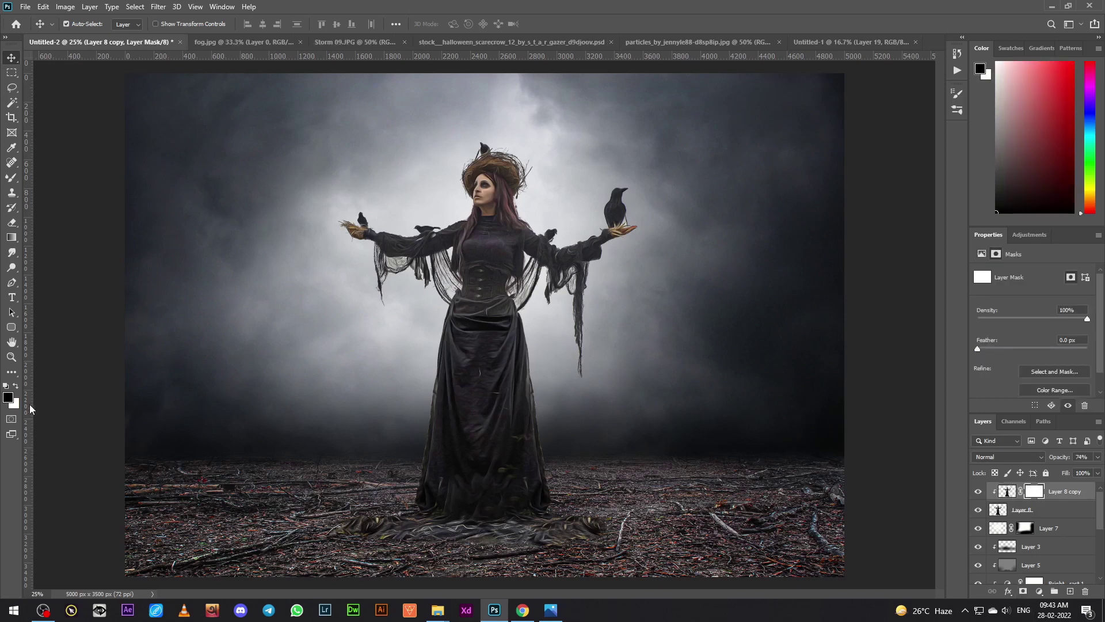
Paint out parts of the 74%-opacity witch duplicate's mask with a soft black brush.
right_click(15, 183)
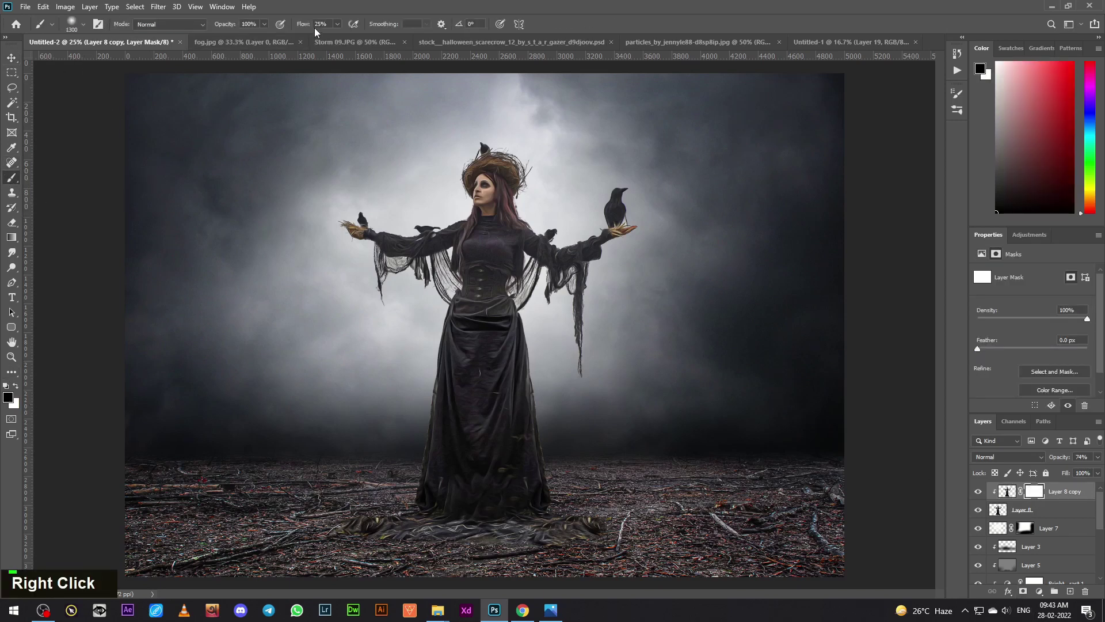
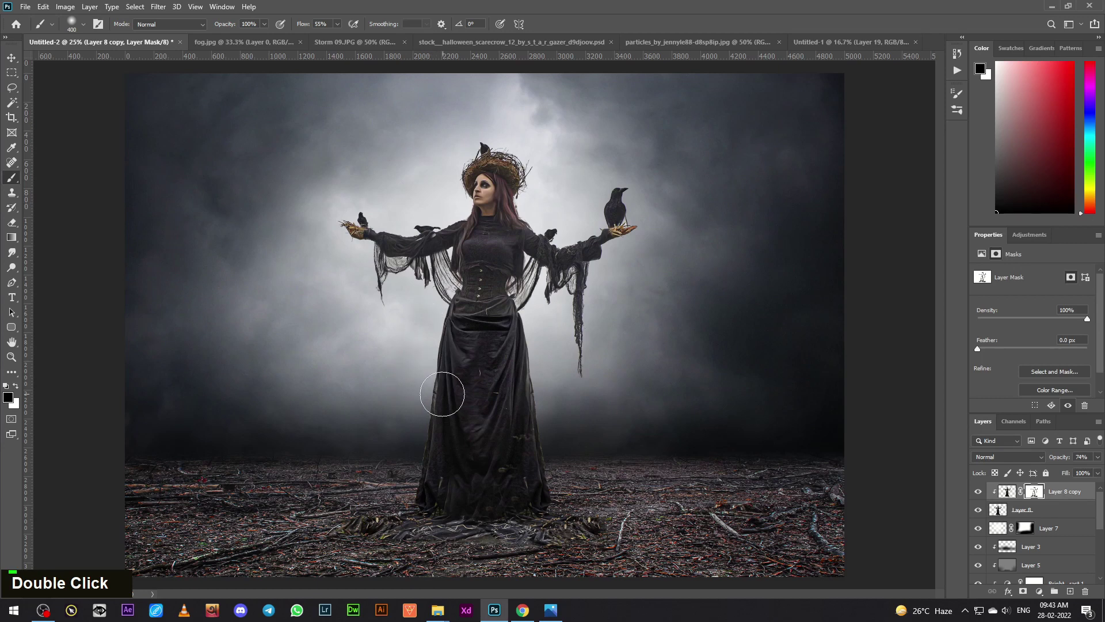
double_click(981, 493)
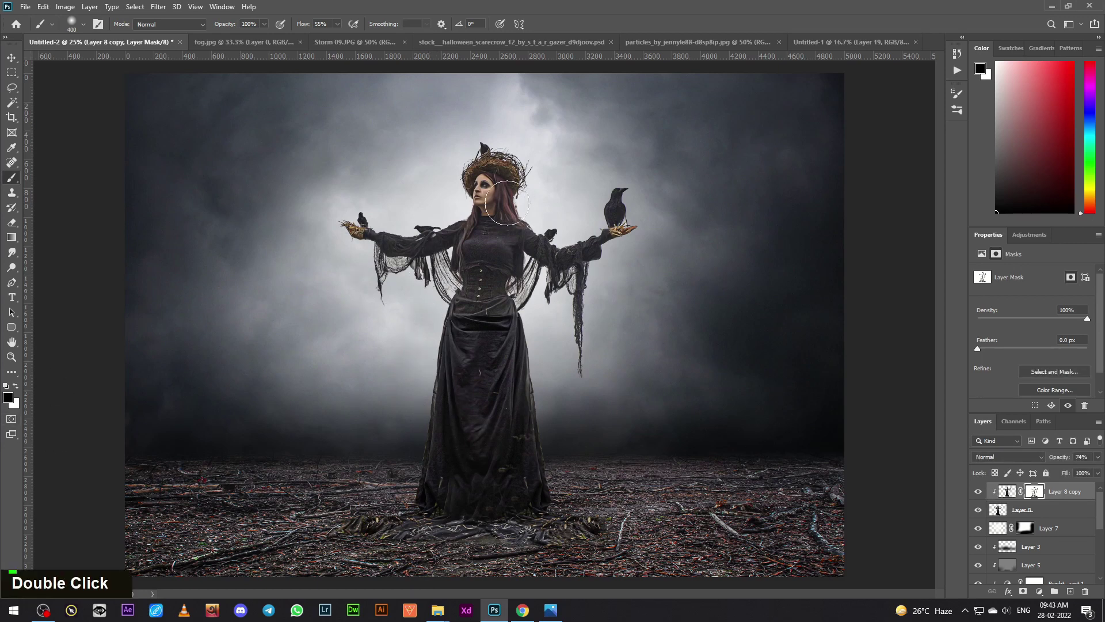
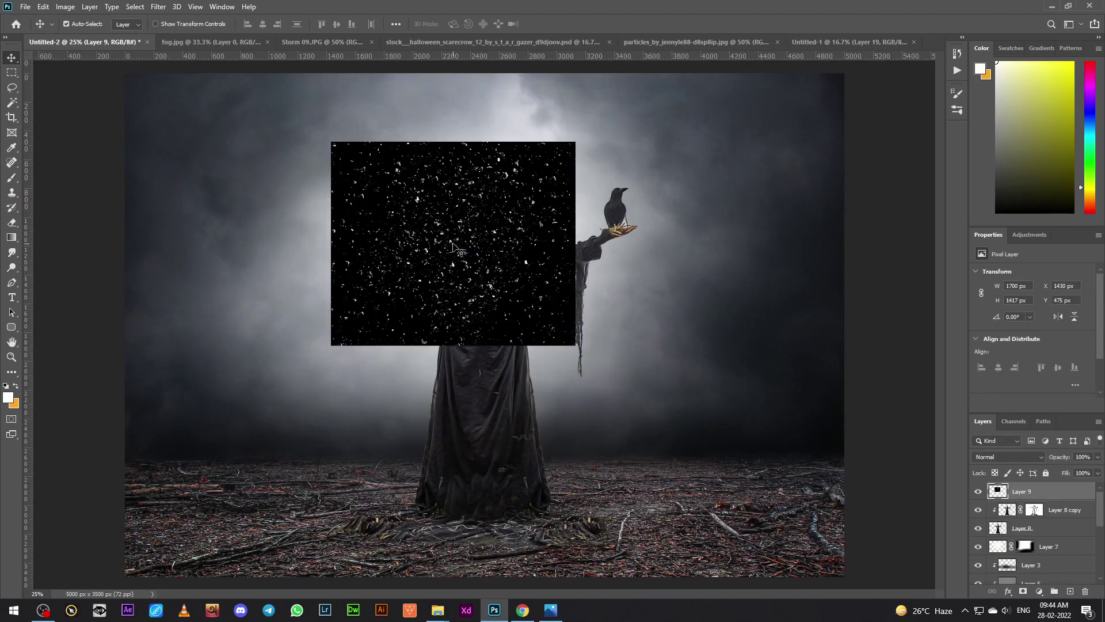
Free Transform the particles layer to fill the whole canvas and commit the new size.
key(ctrl+t)
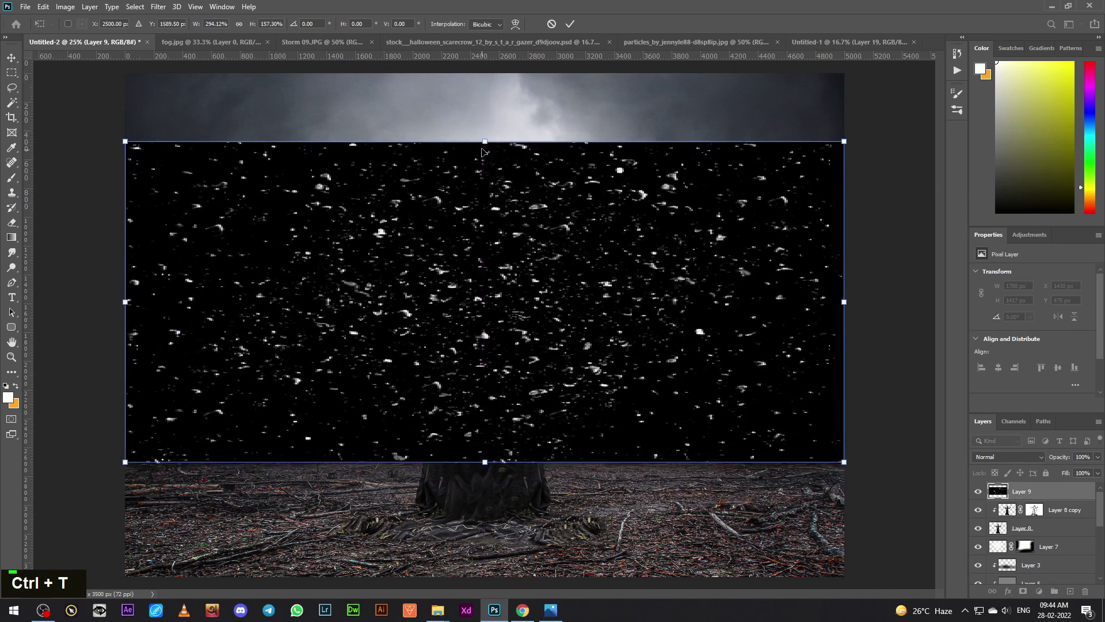
key(Return)
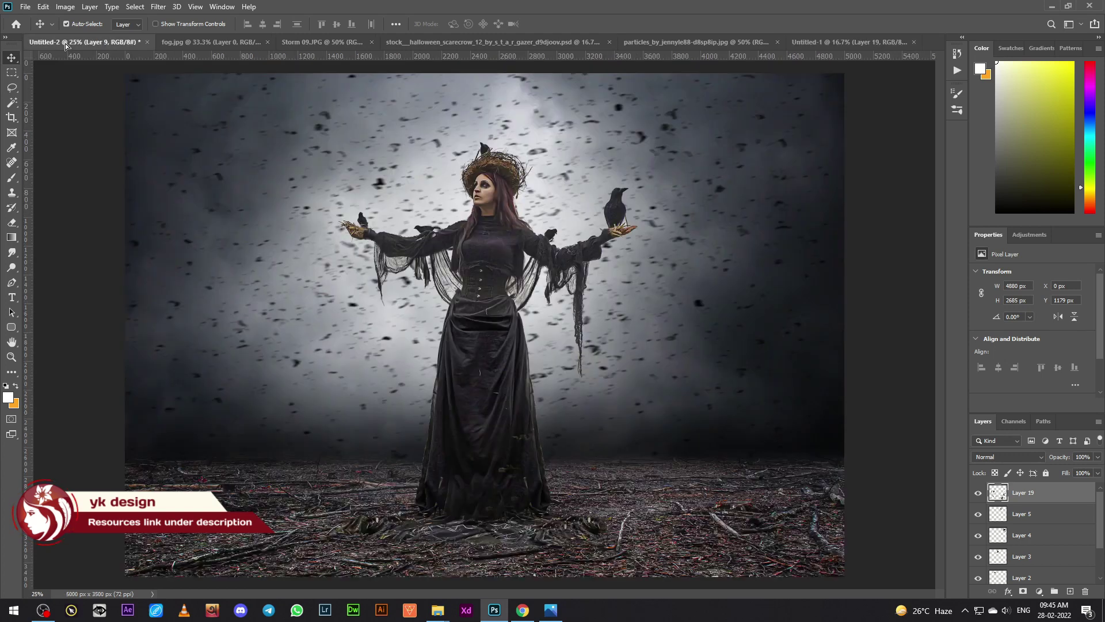
Scale the flying crows layer (Layer 10) to the canvas and commit it.
key(ctrl+t)
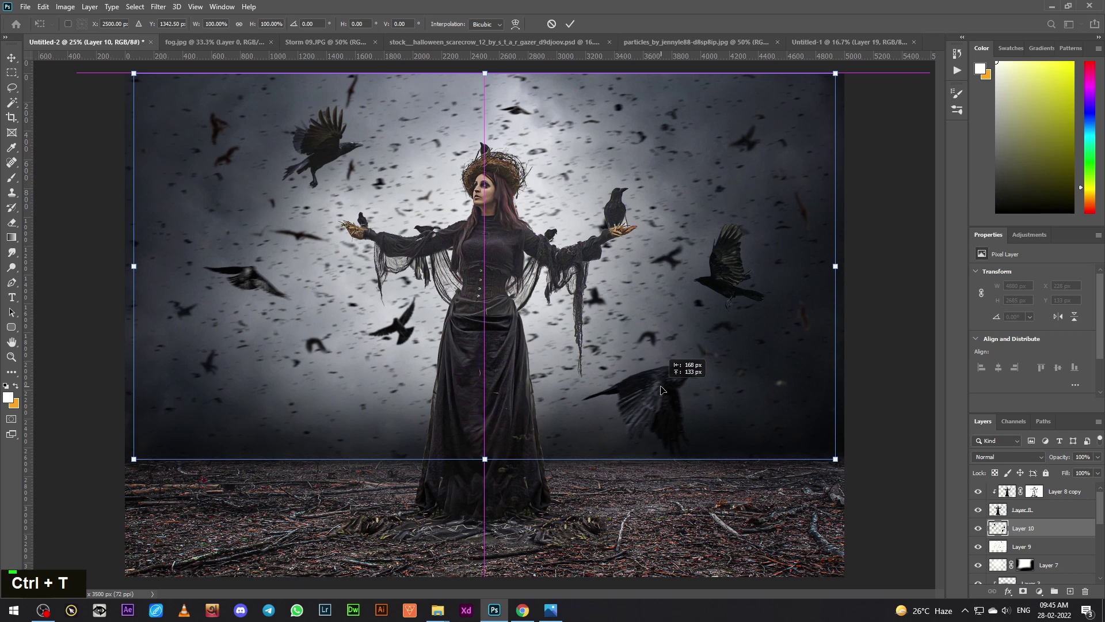
key(Return)
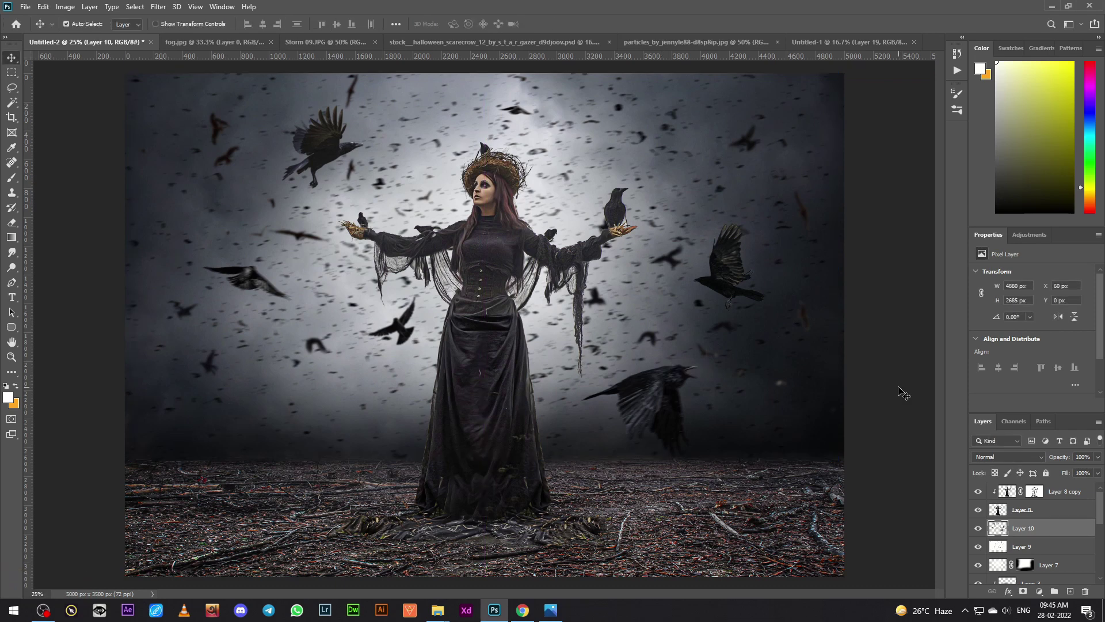
scroll(down, 3)
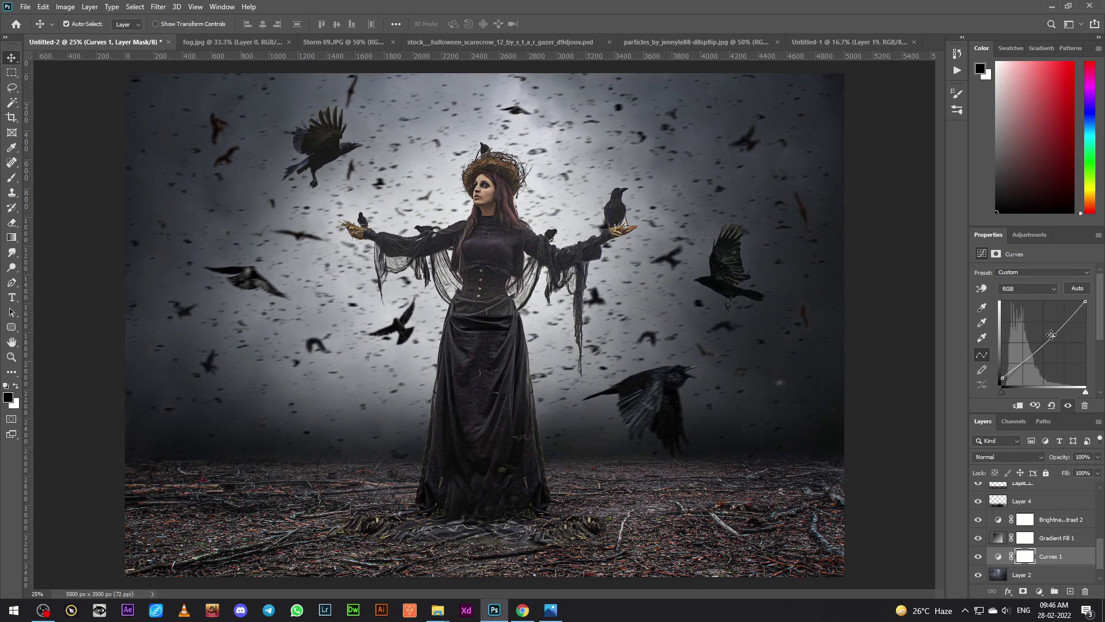
Enlarge the brush and paint black on Layer 9's mask to hide particles from the forest floor.
scroll(up, 3)
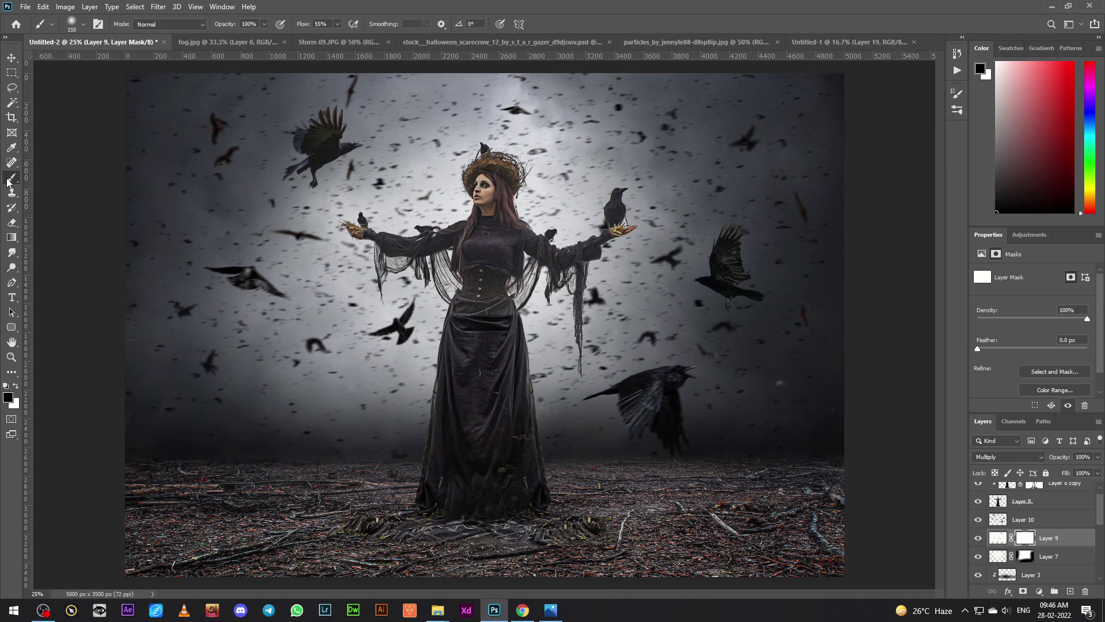
key(])
key(])
key(])
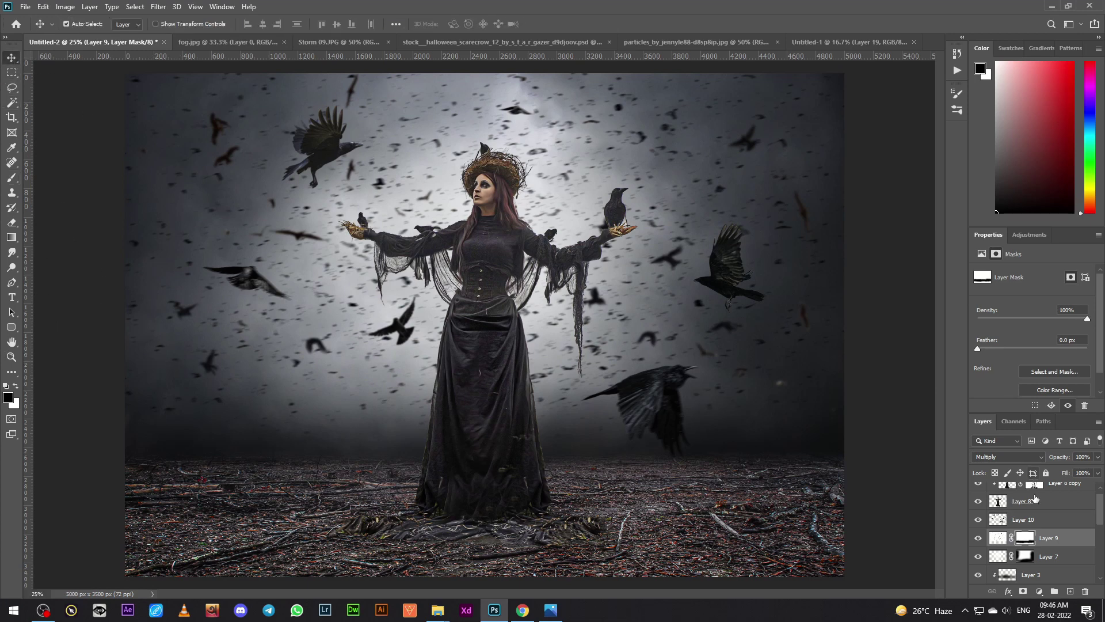
scroll(up, 3)
key(])
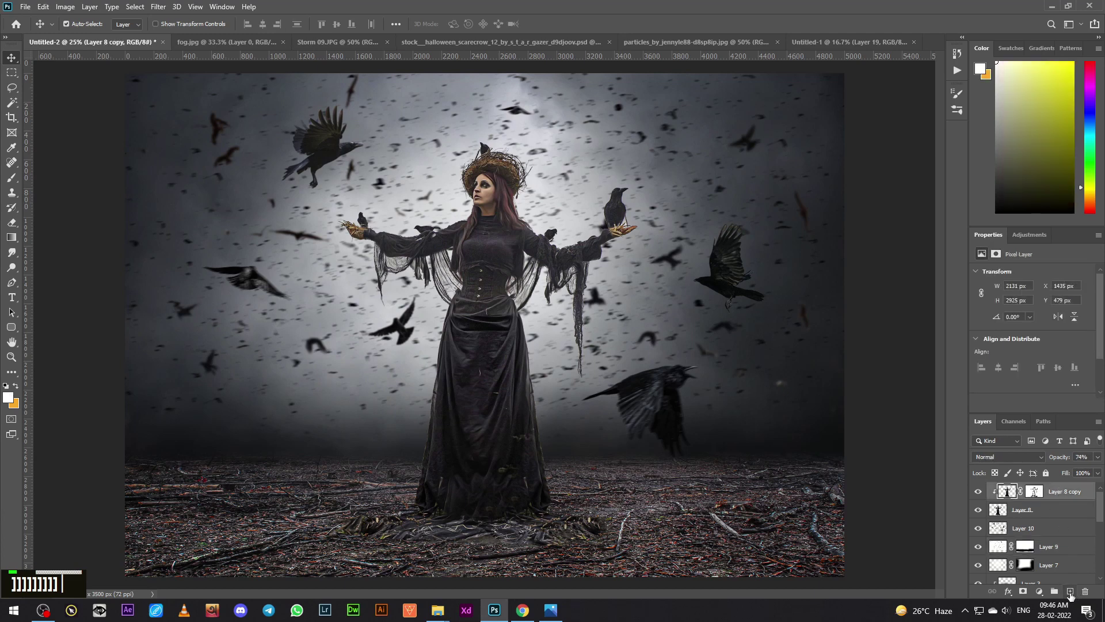
Stamp a merged copy of the whole composite on top of the layer stack.
key(])
key(e)
Sharpen the merged copy with Topaz Detail and stamp a second merged copy above it.
text(]]]]]]]]] E)
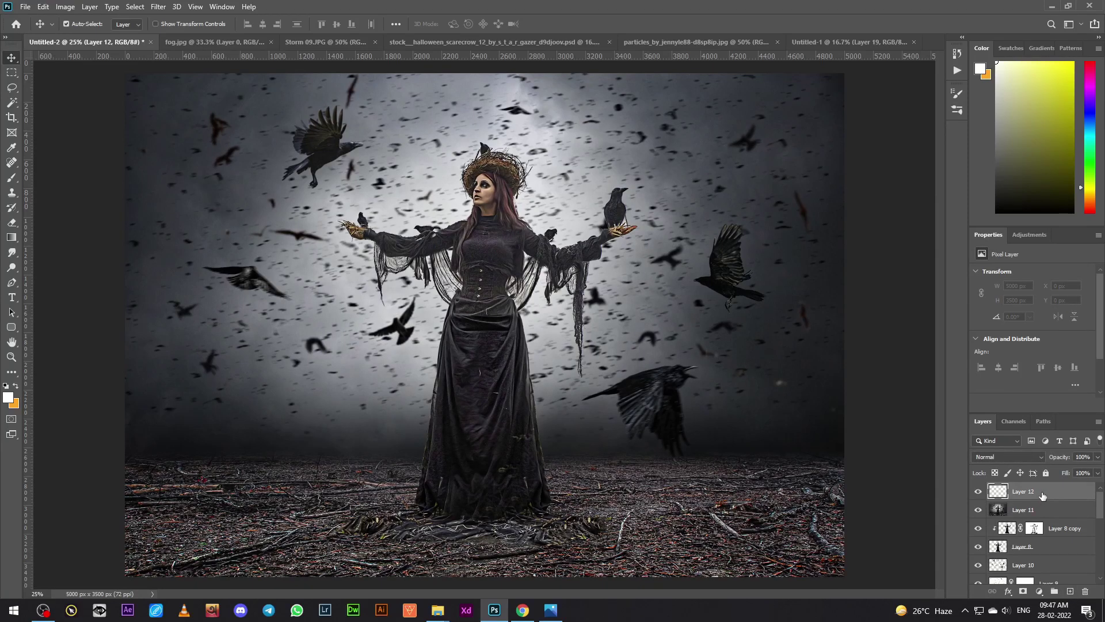
text(]]]]]]]]] Ē Ē|)
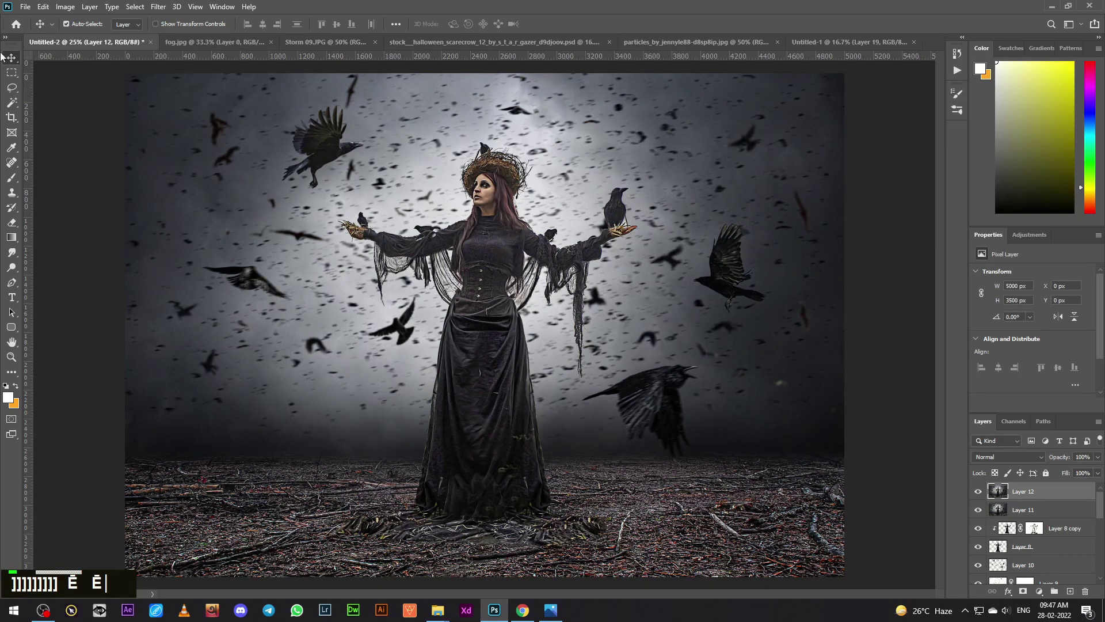